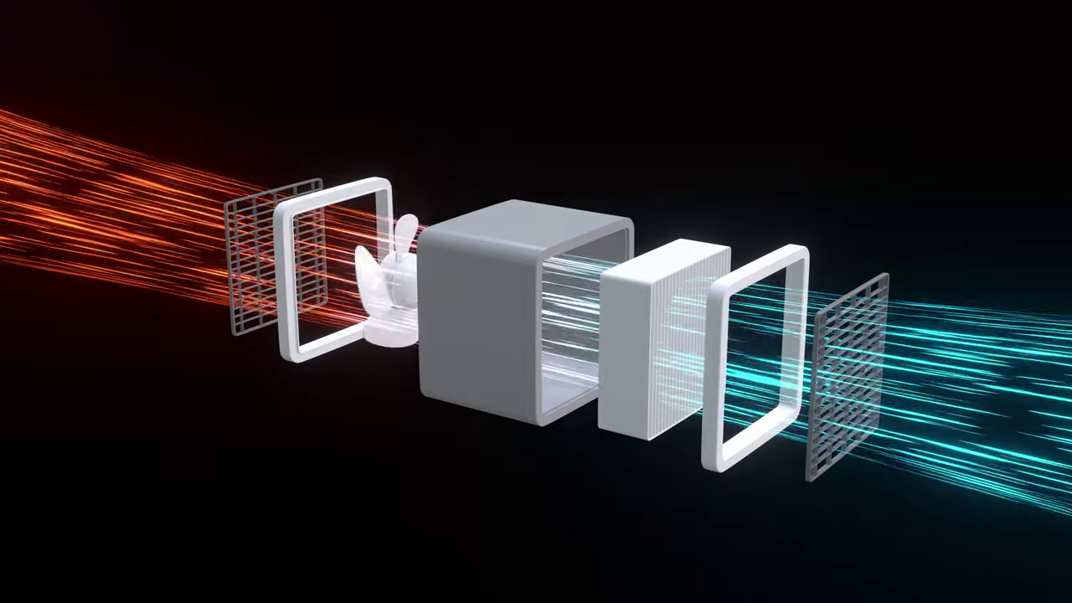
- Switch from the rendered preview to the Layout workspace showing the exploded air purifier in camera view
key(d)
click(207, 176)
key(d)
key(d)
click(601, 262)
- Inspect the device scene and view it through the camera
key(d)
key(d)
key(d)
key(d)
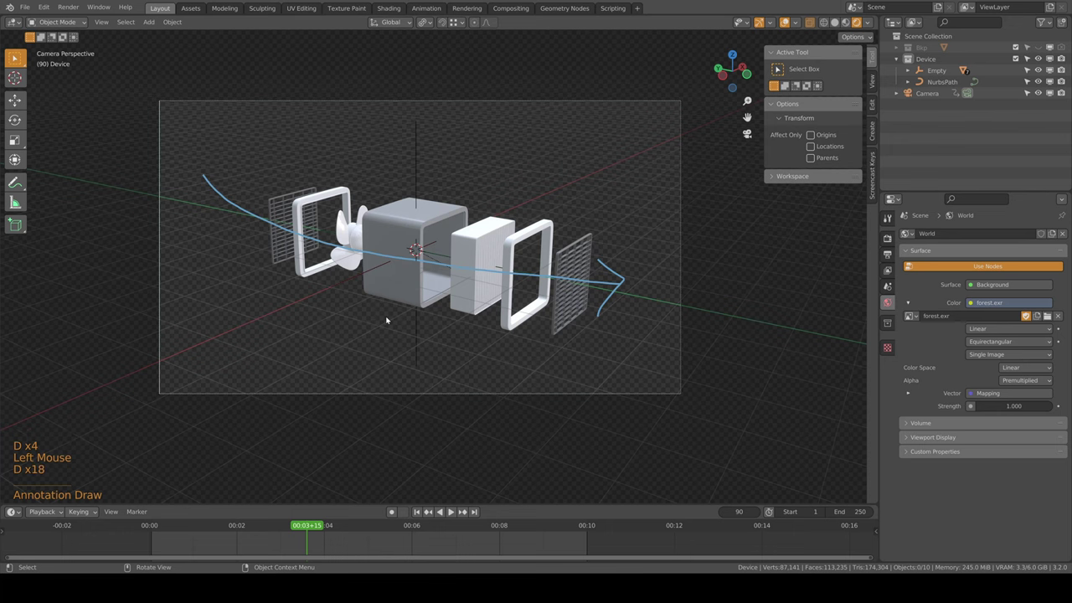
middle_click(223, 179)
key(d)
key(KP_0)
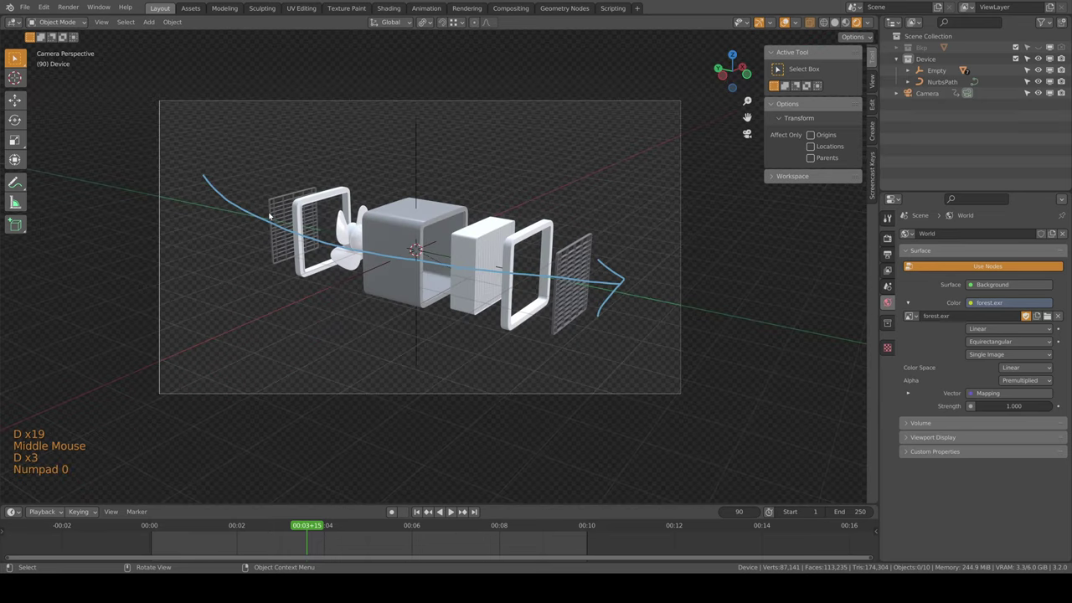
- Remove the original curved arrow and look straight down on the device from above
key(d)
key(d)
right_click(205, 172)
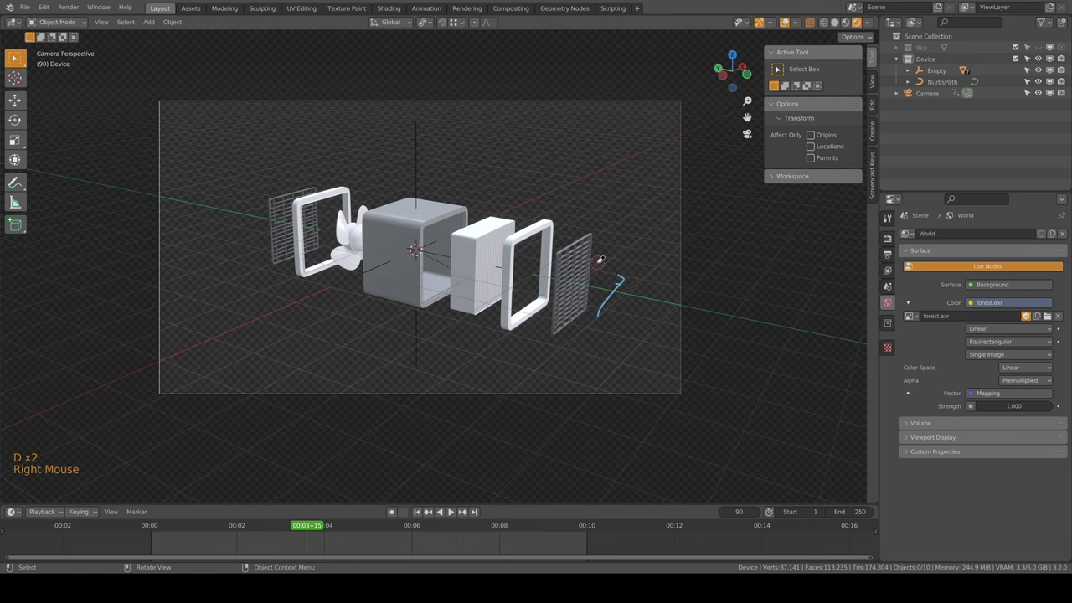
key(d)
key(d)
scroll(up, 3)
scroll(down, 3)
middle_click(502, 260)
- Add a NURBS path from top view and orient it to run through the device's core
key(KP_7)
key(shift+a)
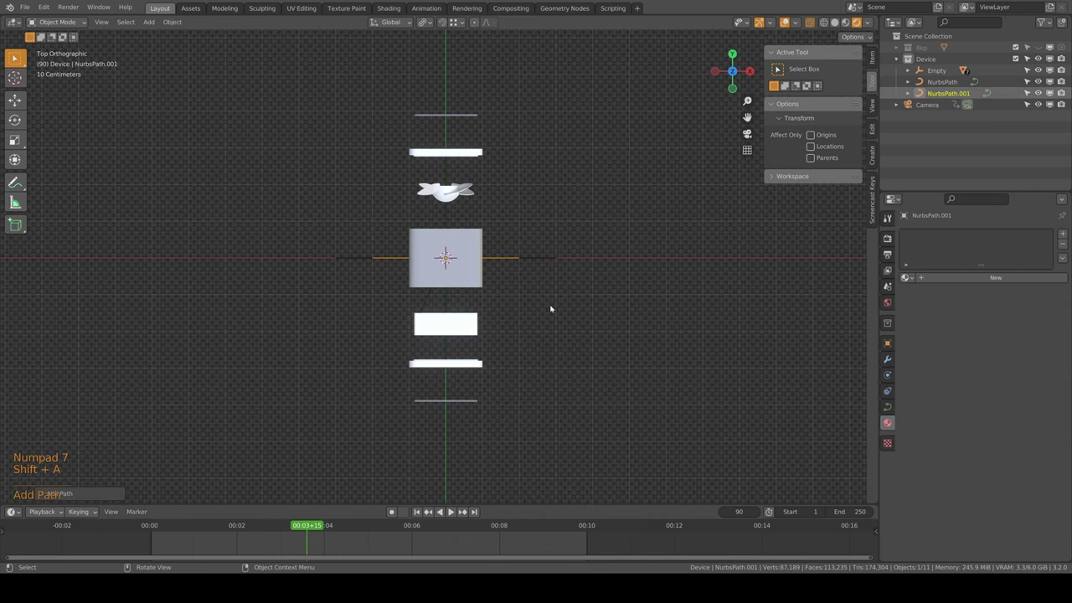
middle_click(574, 275)
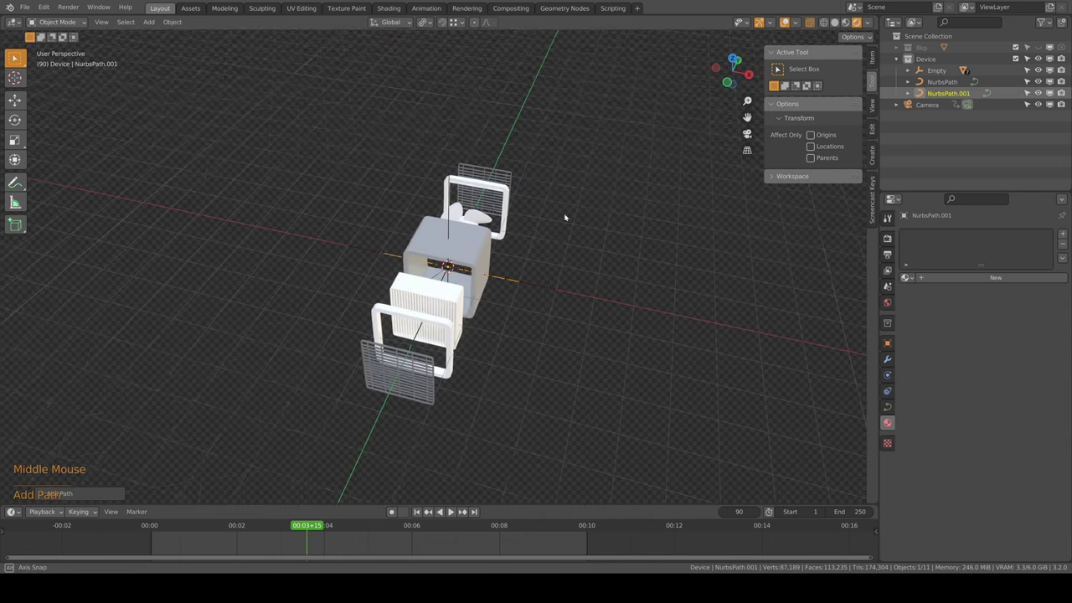
middle_click(552, 253)
key(r)
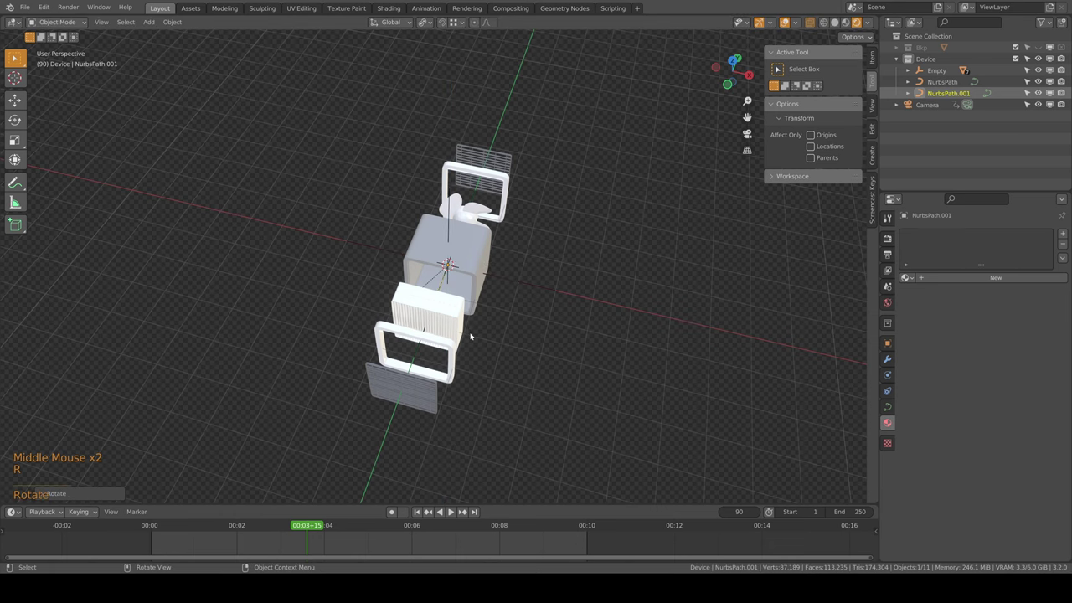
middle_click(385, 358)
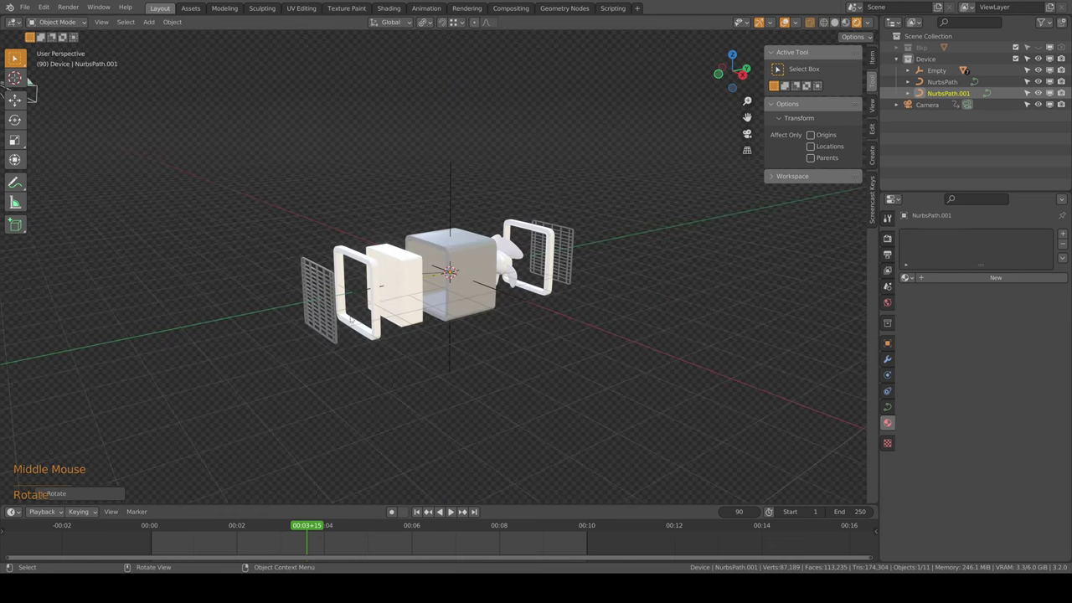
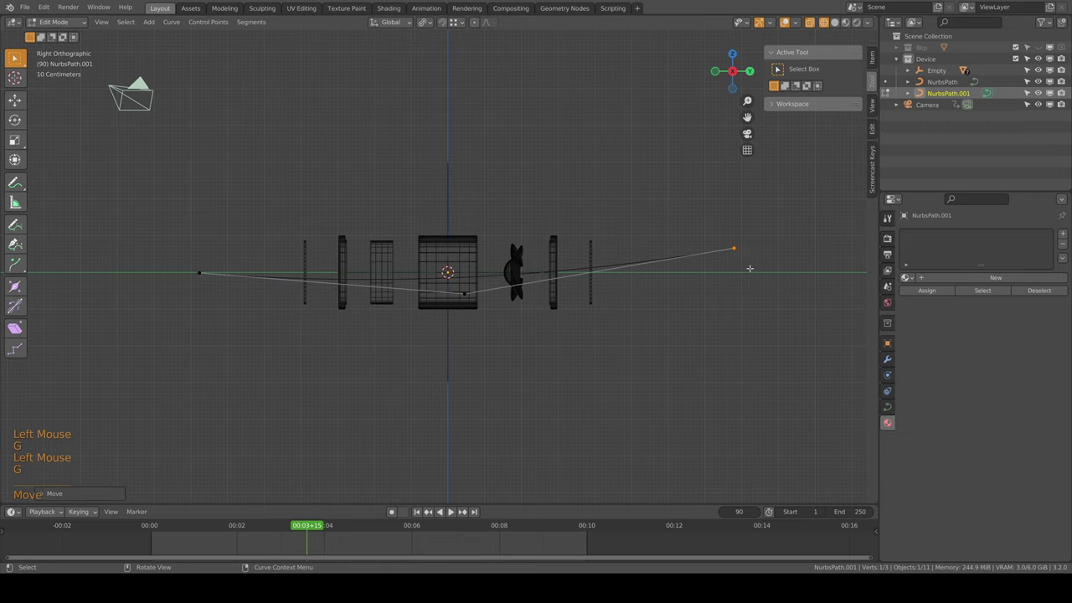
- Leave Edit Mode, check the curve from side and perspective views, and show solid shading
scroll(down, 3)
key(Tab)
middle_click(432, 303)
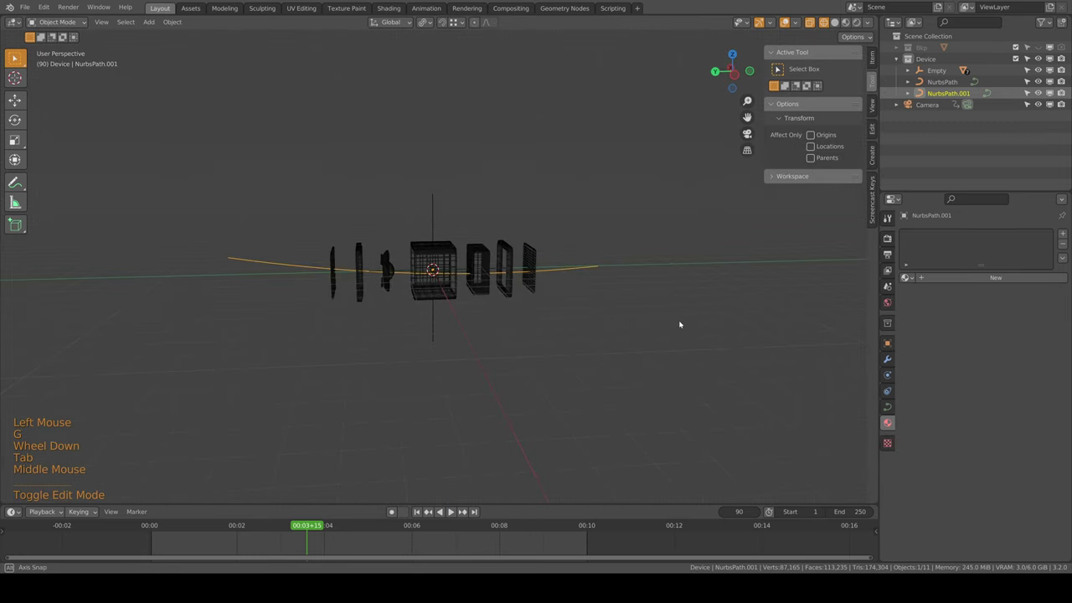
key(KP_3)
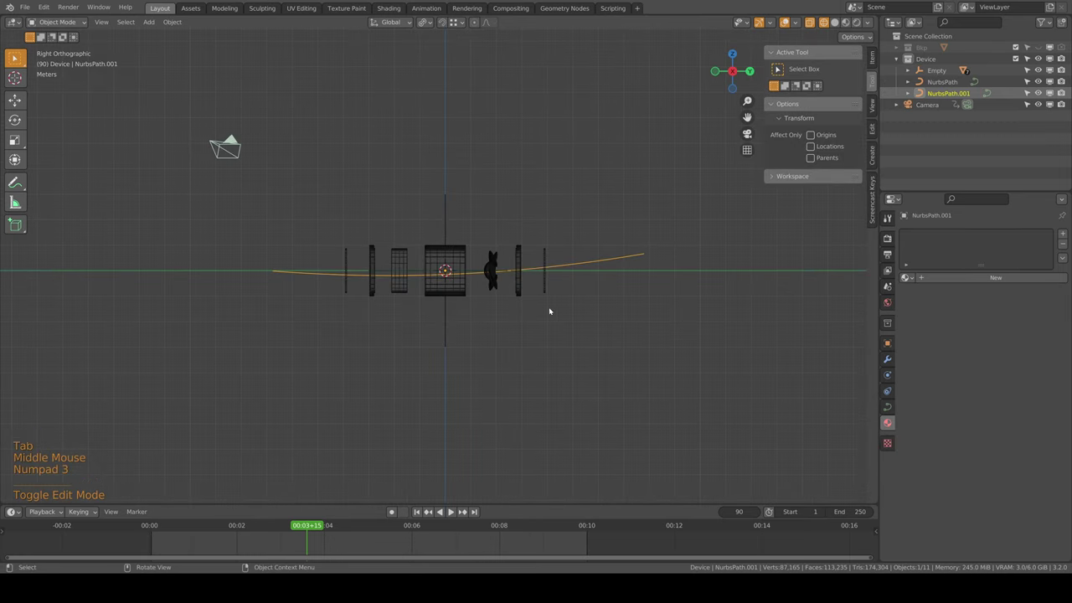
middle_click(484, 304)
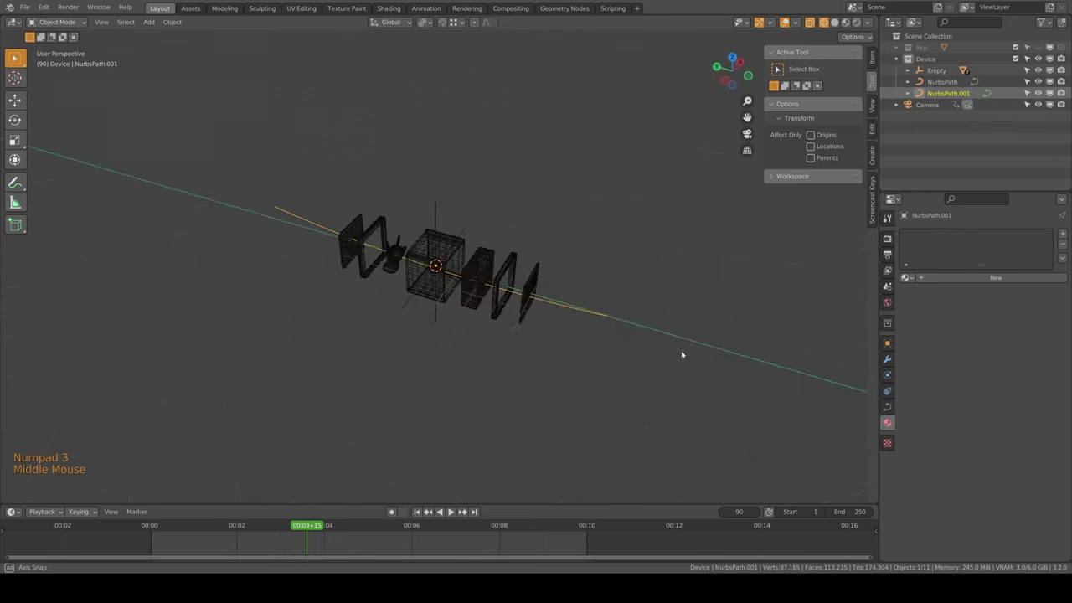
scroll(up, 3)
middle_click(518, 314)
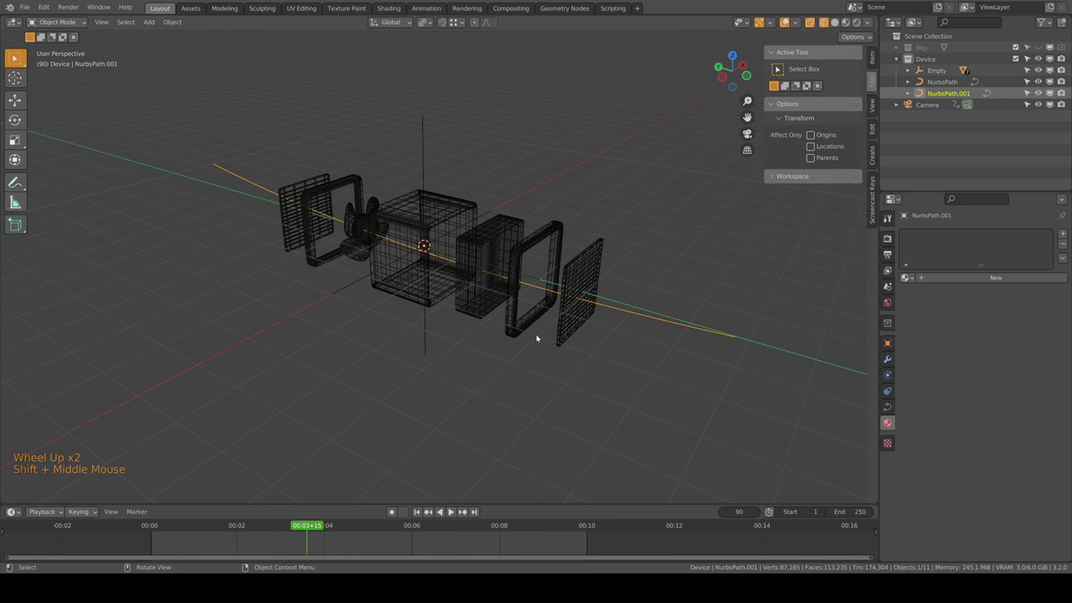
key(shift+z)
- Give NurbsPath.001 bevel depth 0.608 m and resolution 12, then widen the tube radius at its end
click(639, 310)
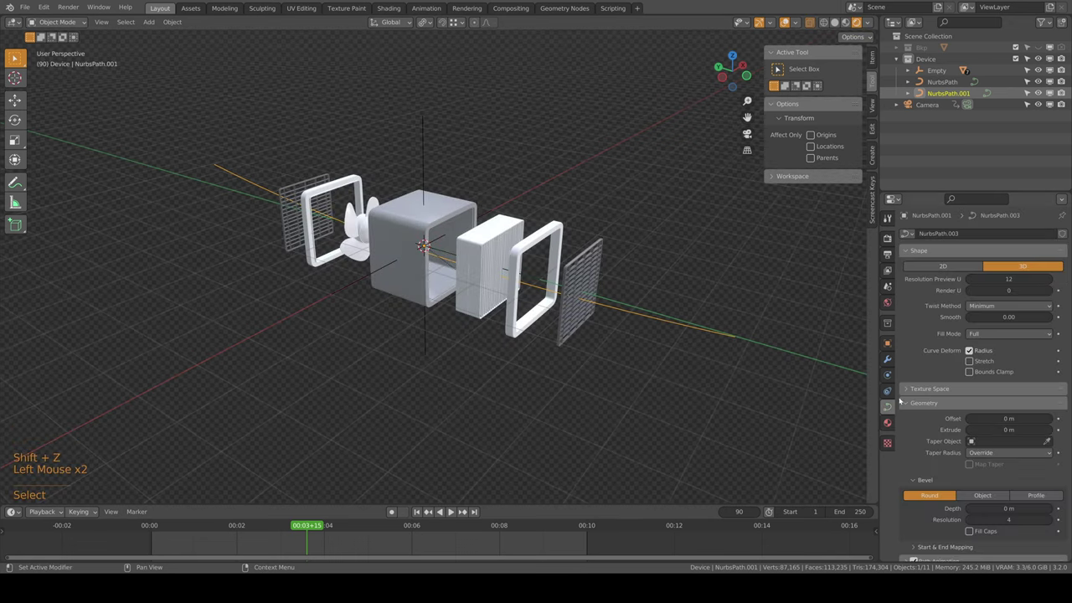
middle_click(999, 470)
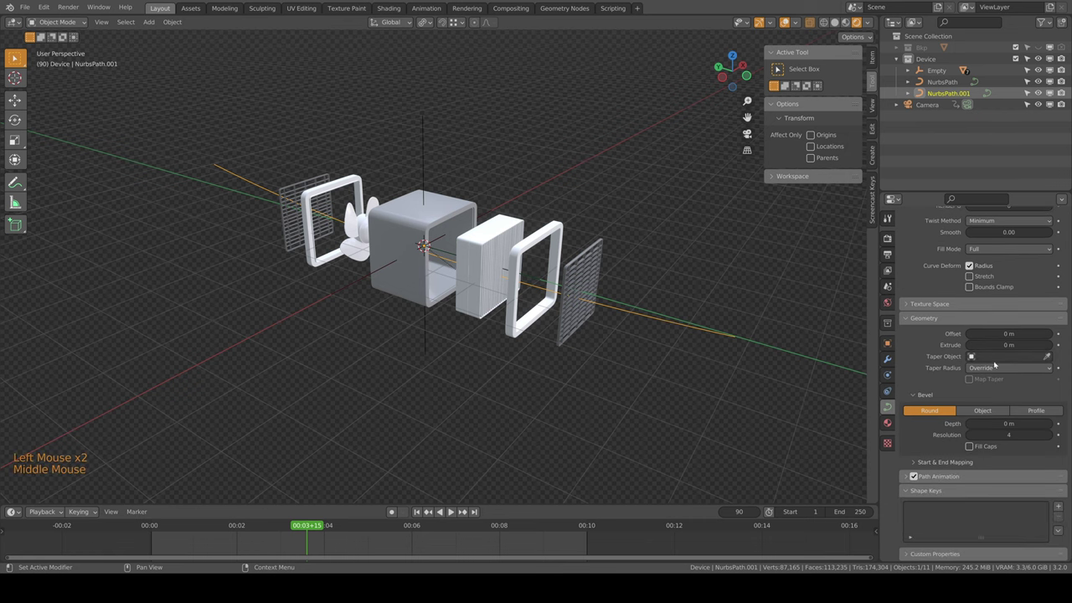
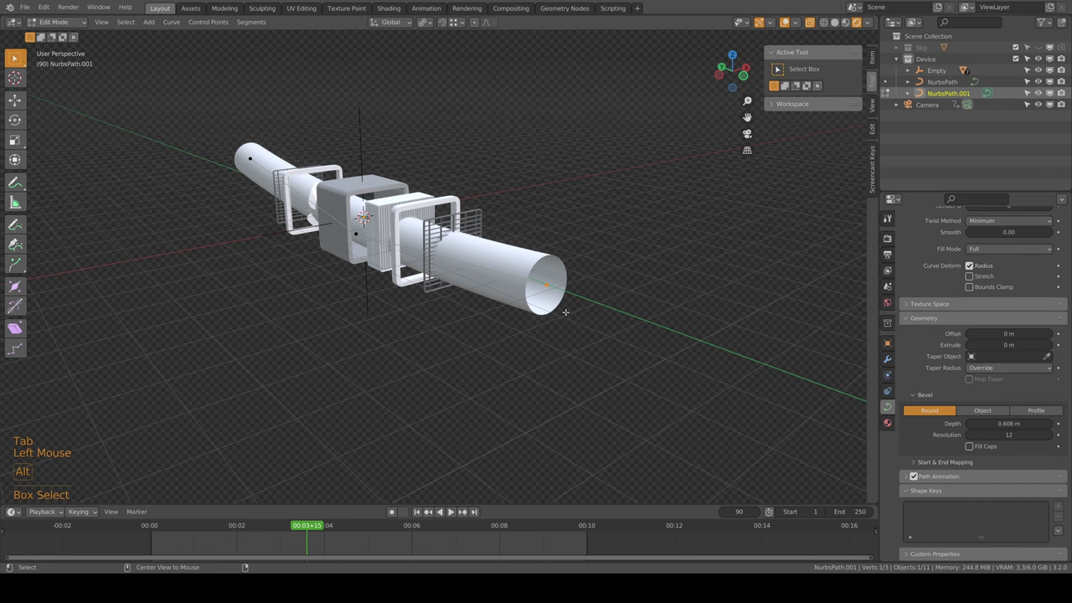
key(alt+s)
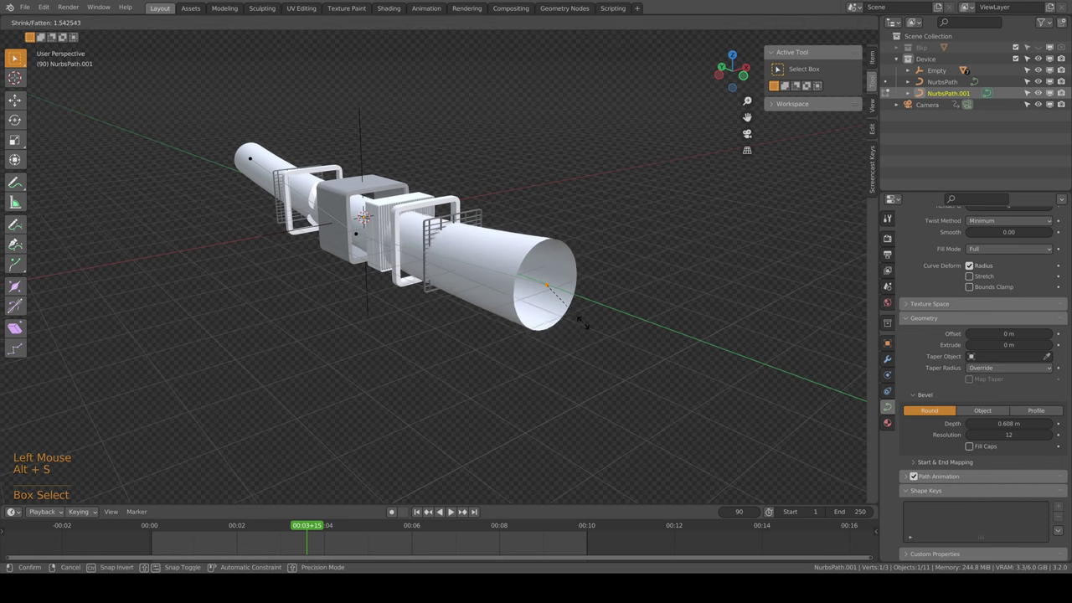
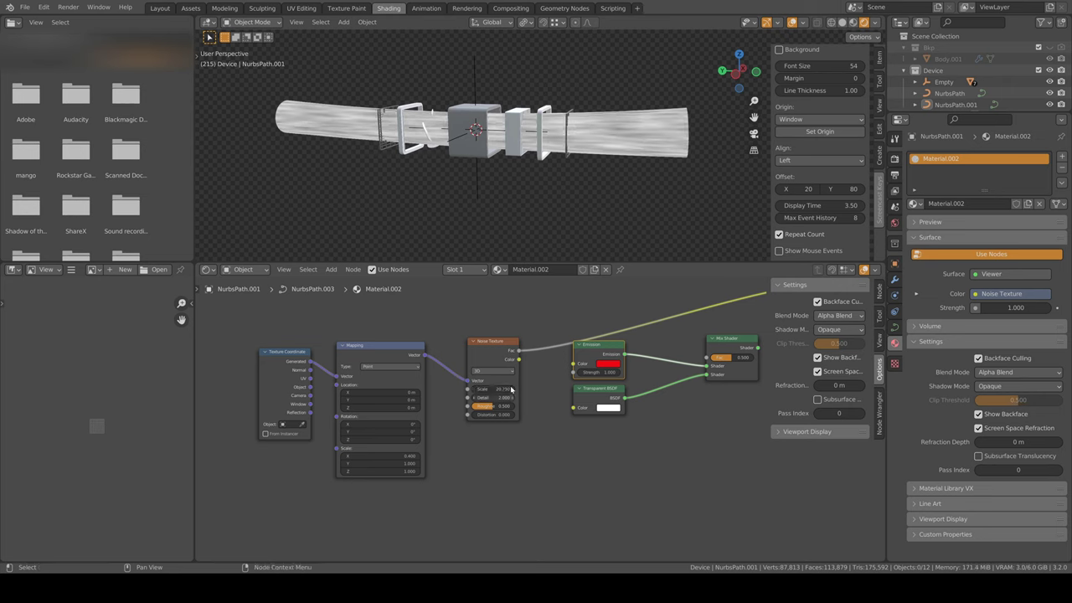
- Build the noise-driven orange emission and transparency streak material and view it through the camera
key(shift+a)
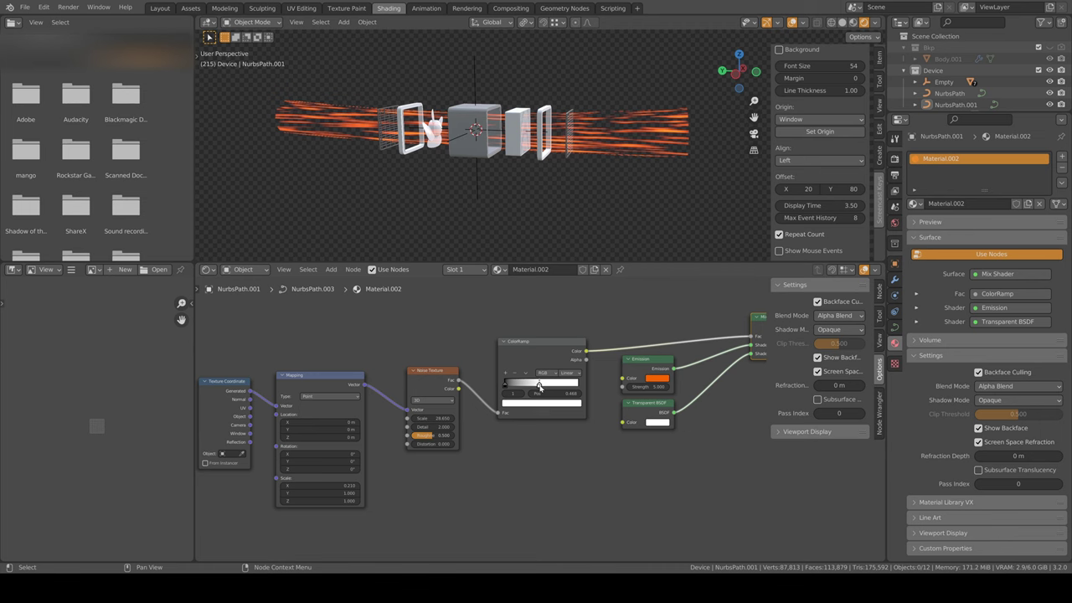
key(KP_0)
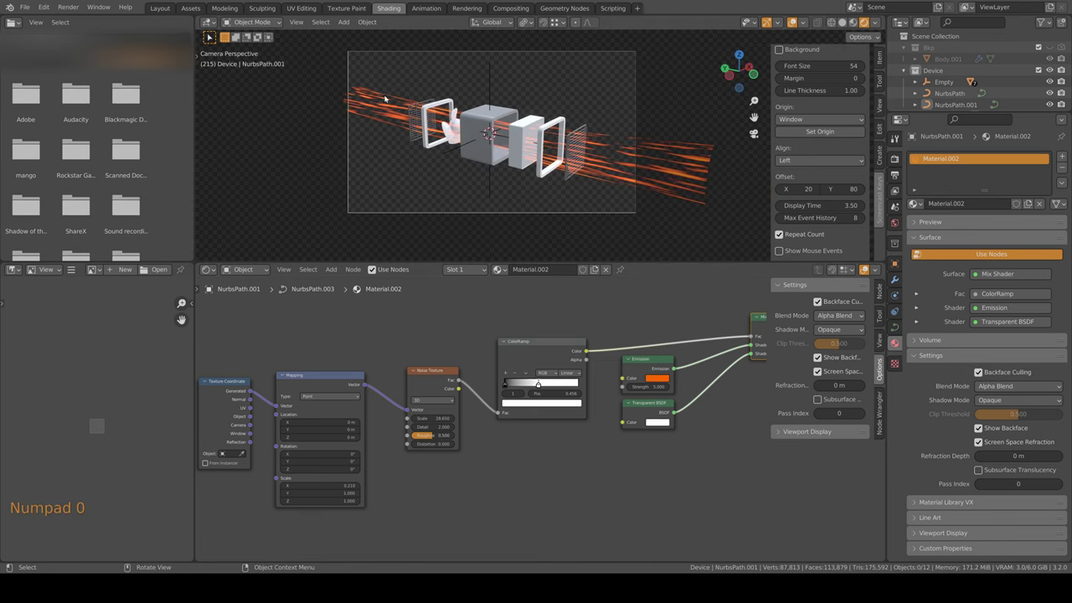
- Extend the path's points along Y past the device and play the timeline
key(Tab)
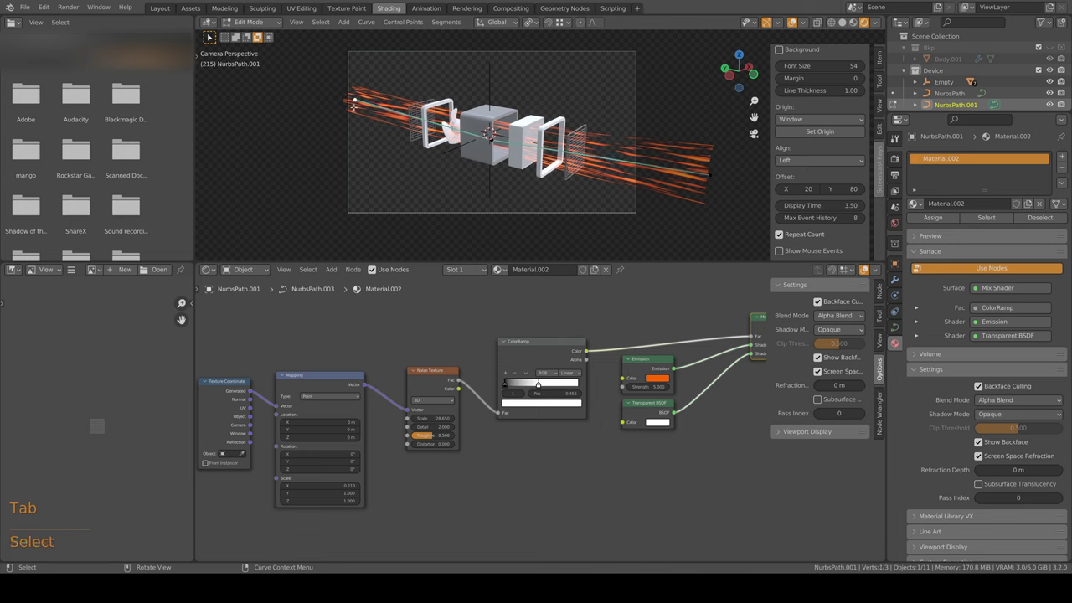
key(g)
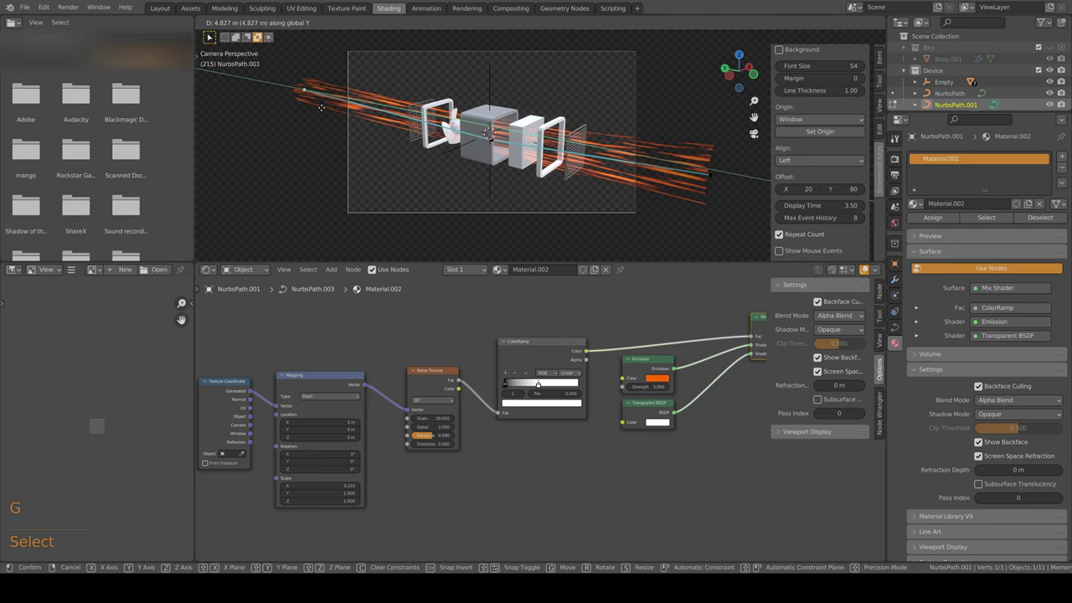
key(Tab)
key(space)
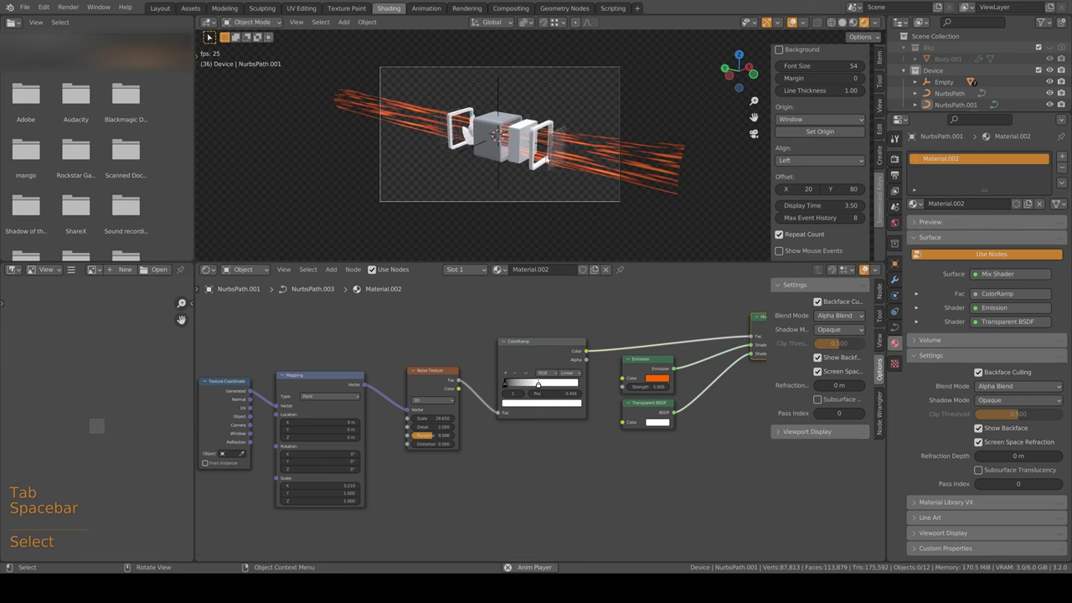
- Drive the Mapping X location with a #frame expression and play back to check the streaks travel
key(space)
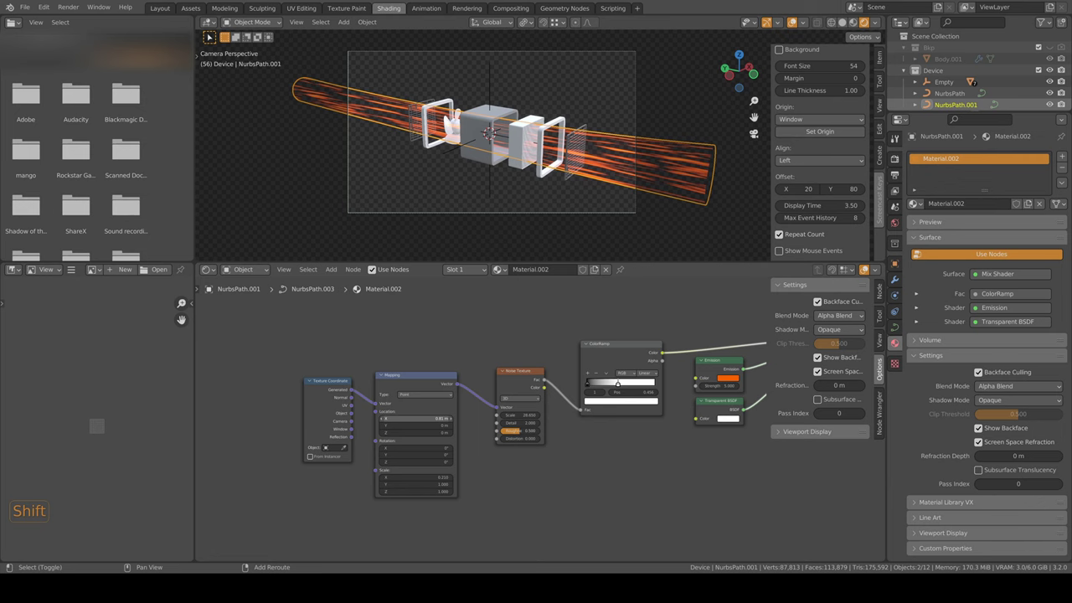
key(ctrl+z)
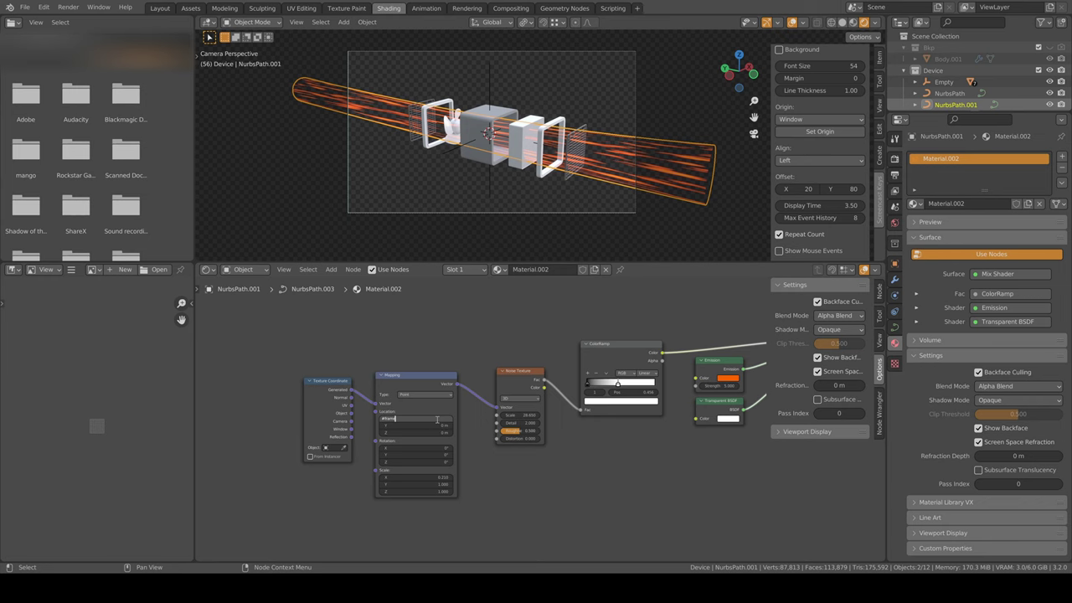
key(space)
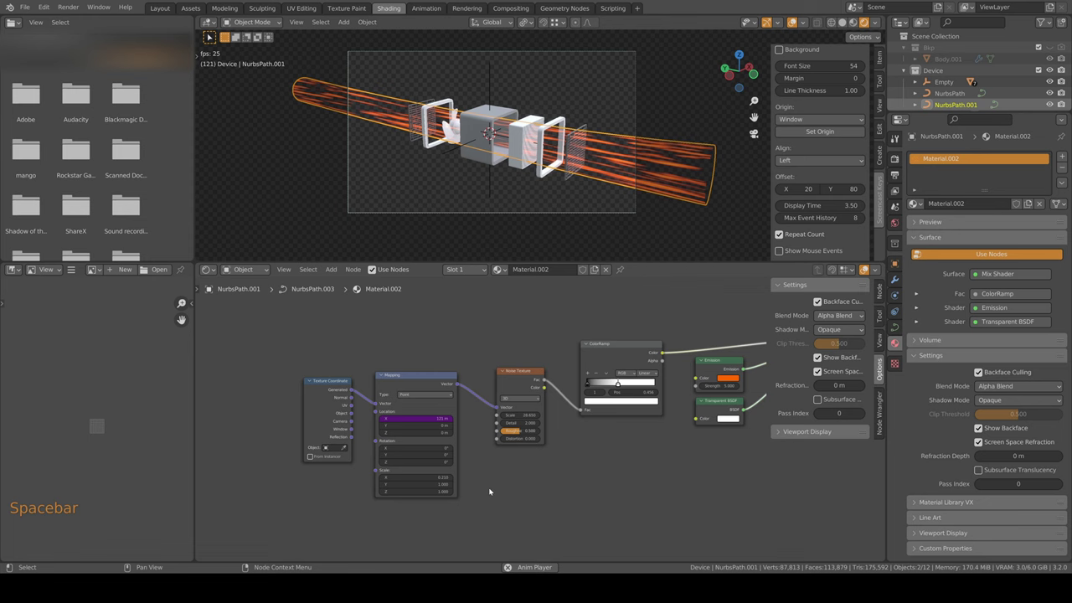
key(space)
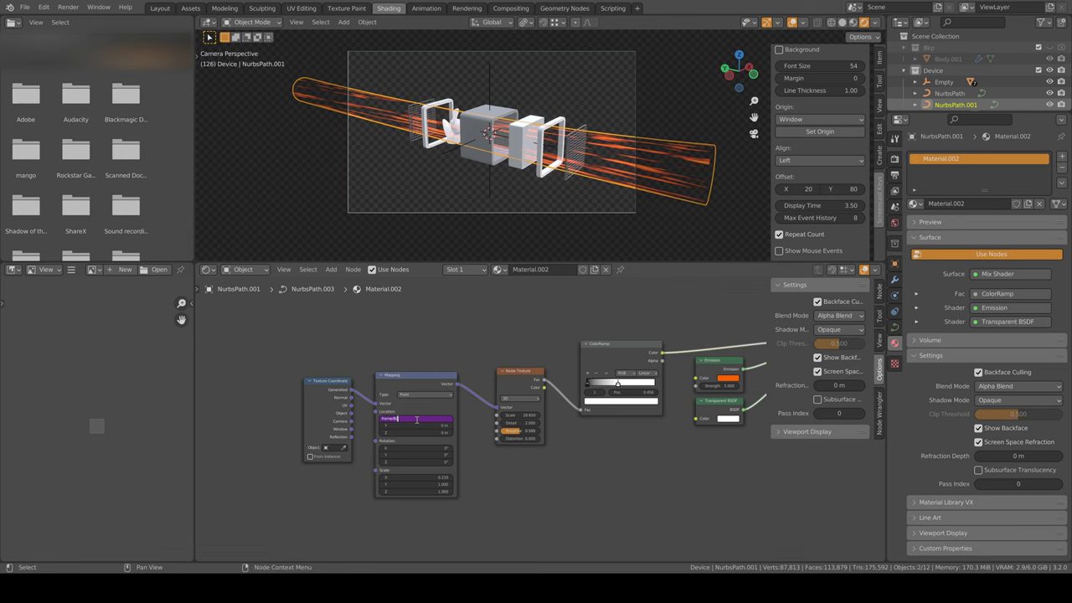
key(space)
key(space)
key(BackSpace)
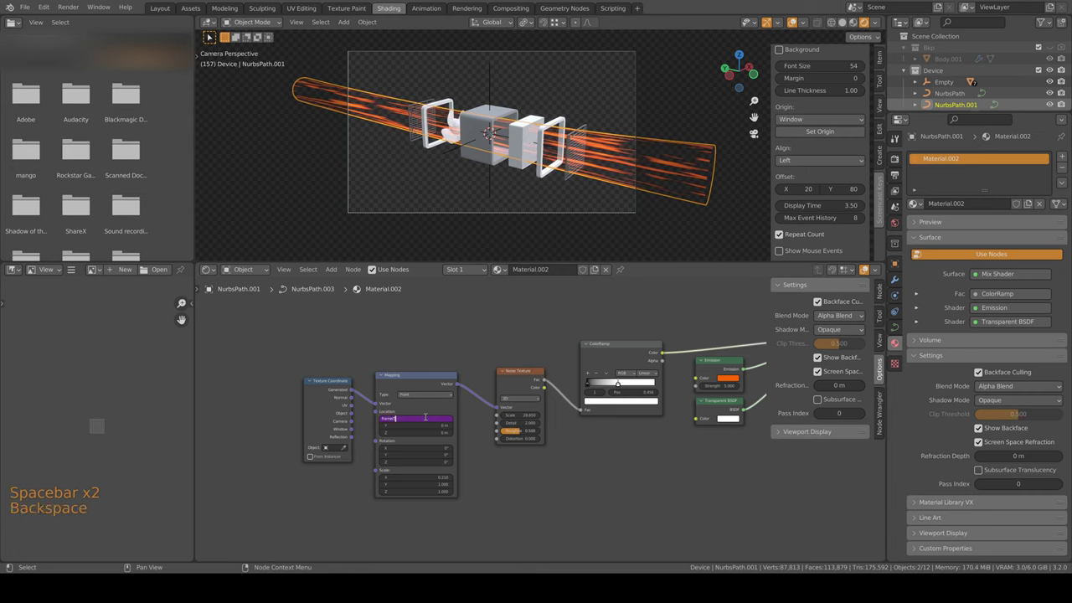
- Raise the streak Emission strength to 30 and play back the brighter glow in camera view
key(KP_0)
key(space)
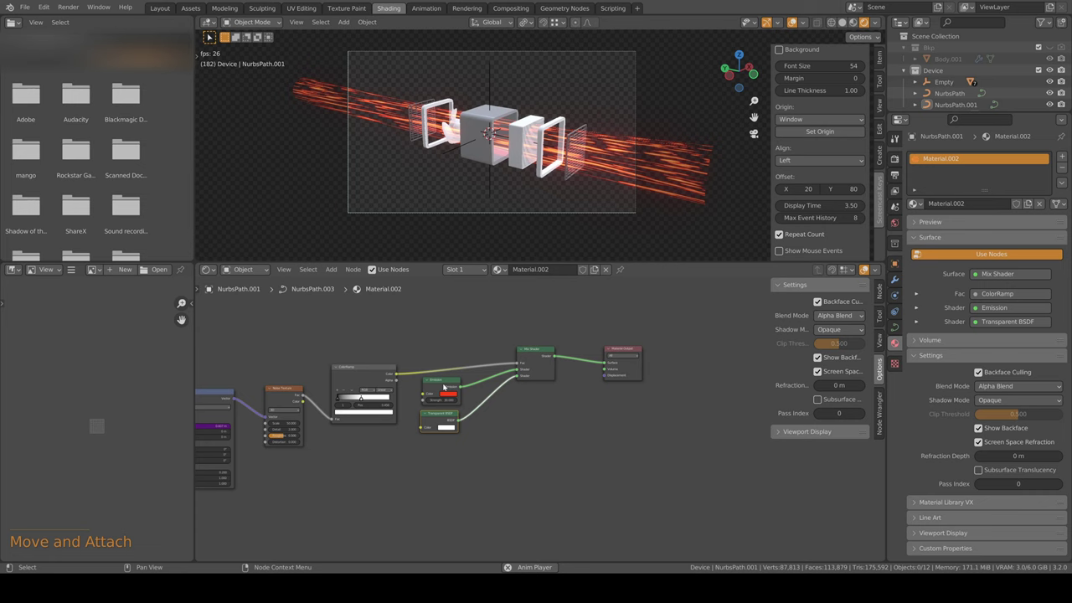
- Duplicate a Mix Shader to blend the orange and cyan streak mixes into the output
key(shift+d)
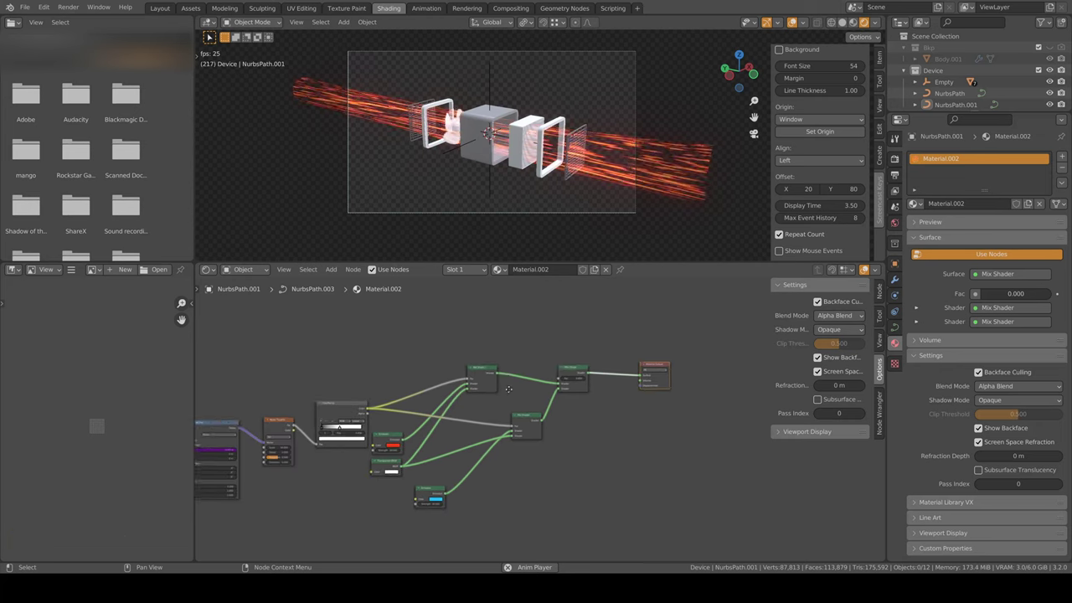
- Preview a Gradient Texture through a Color Ramp with stops pulled together for a hard white-to-black edge
key(shift+a)
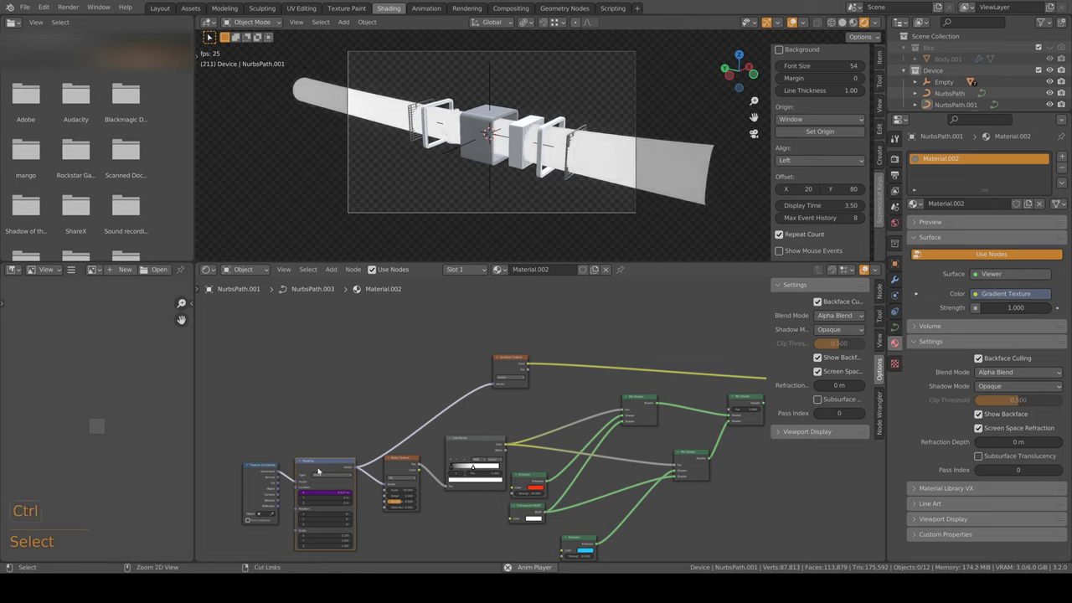
key(ctrl+shift+d)
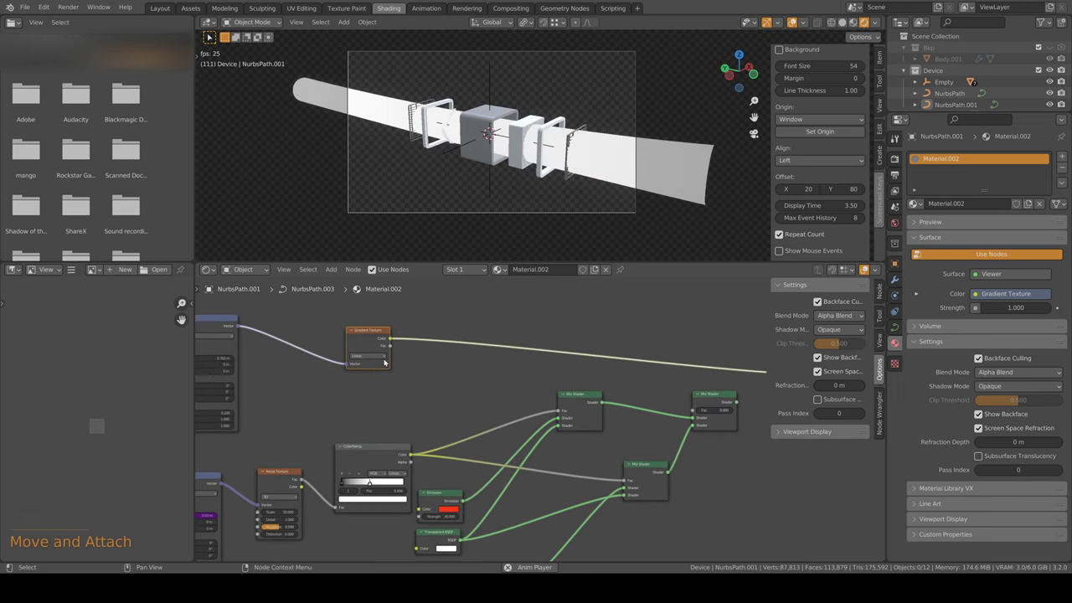
key(shift+d)
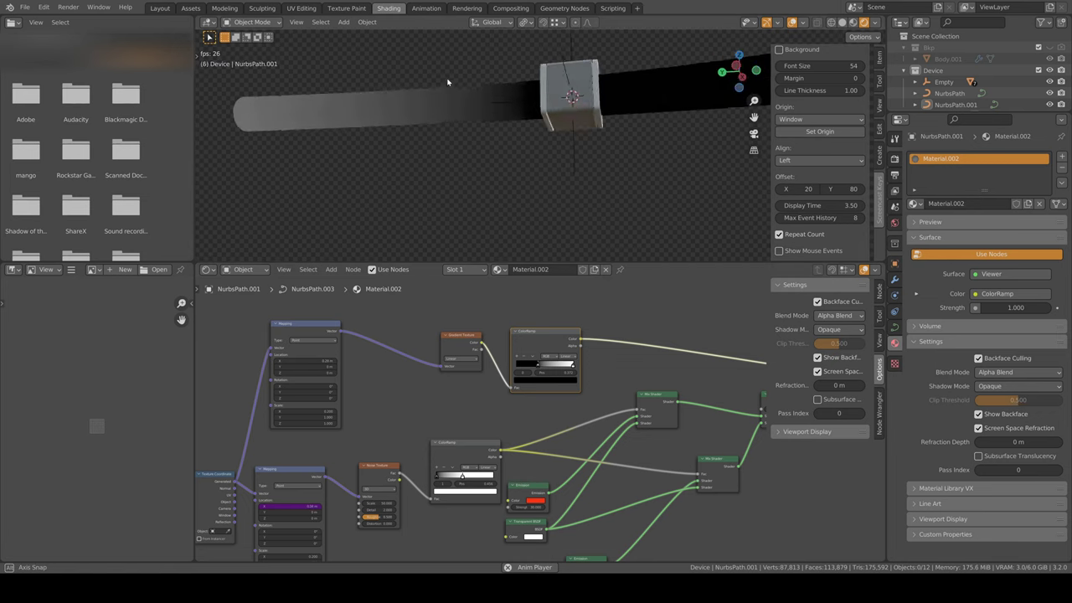
key(KP_7)
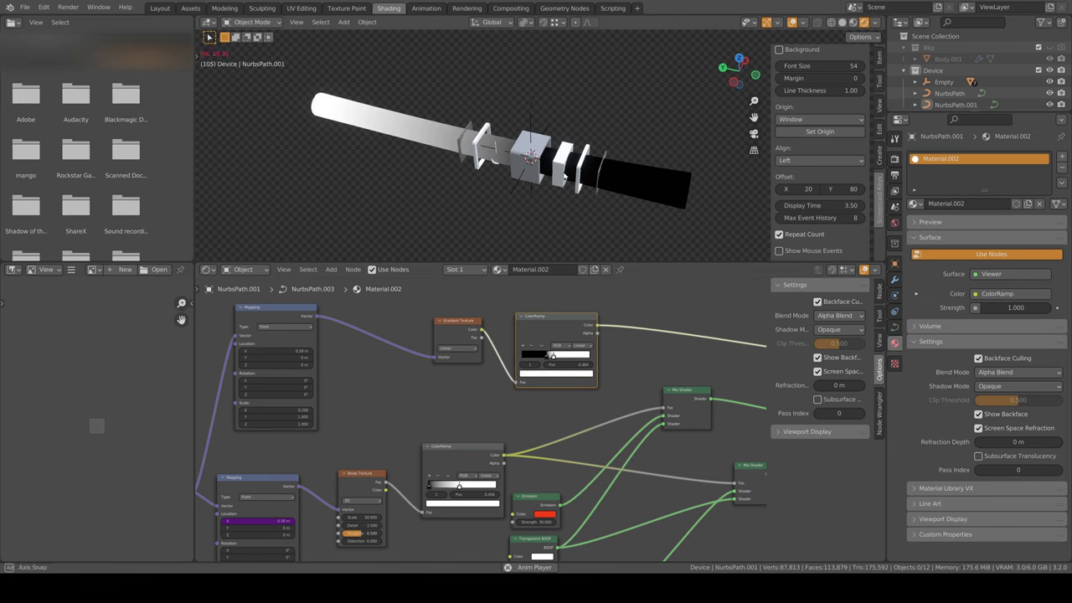
key(KP_7)
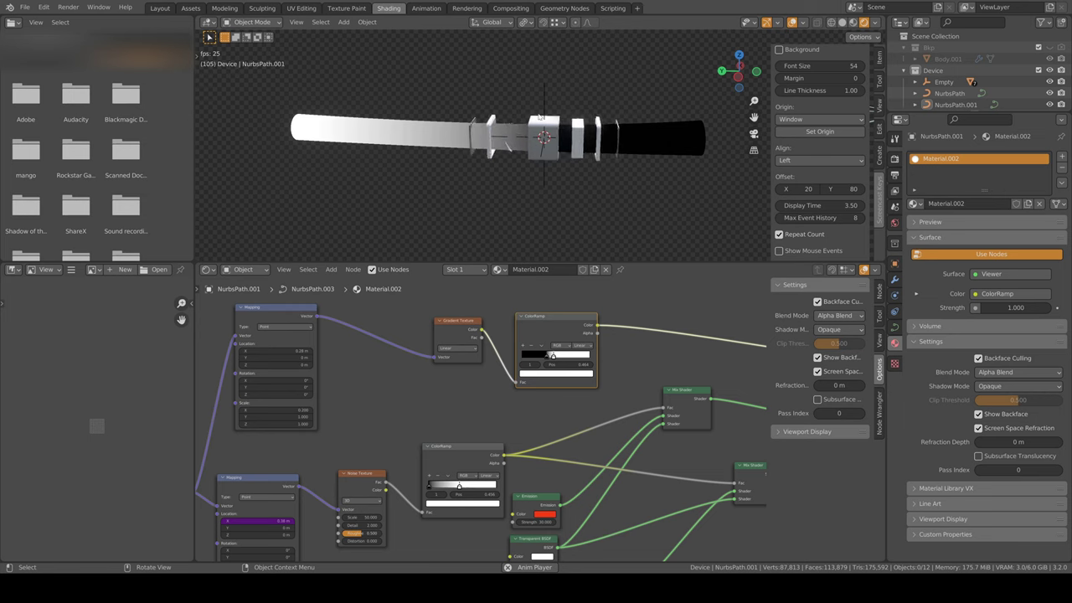
- Drive the final Mix Shader with the inverted ramp so incoming air glows orange and outgoing cyan
key(KP_7)
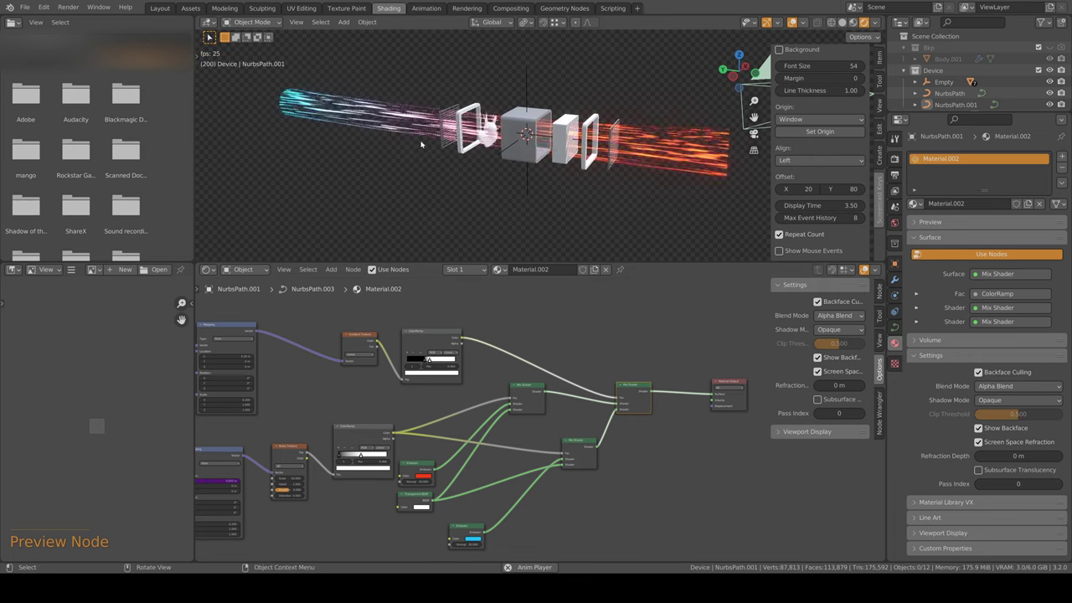
key(shift+a)
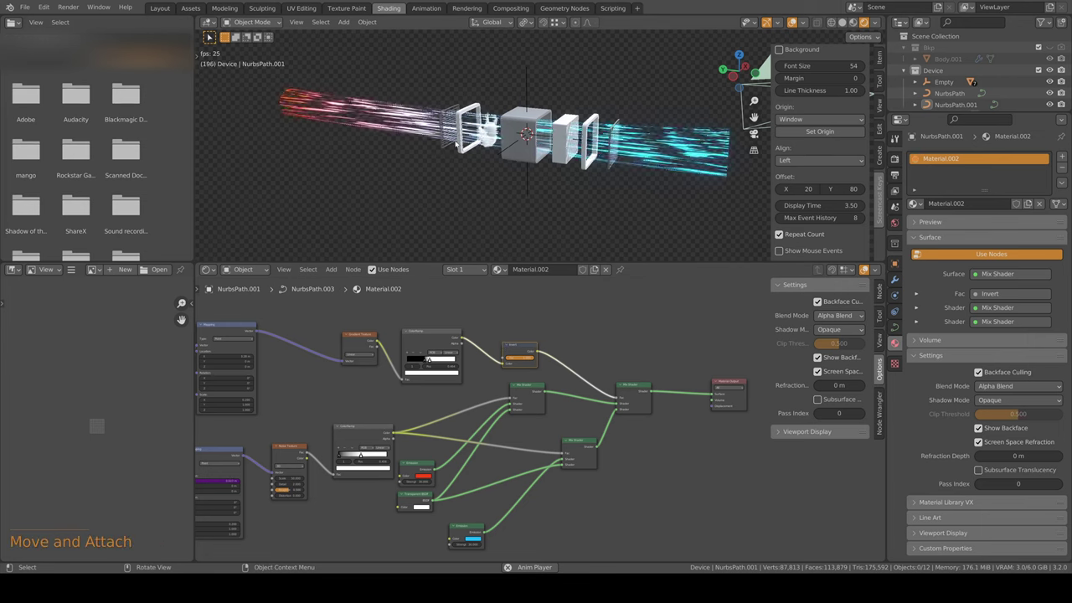
key(KP_0)
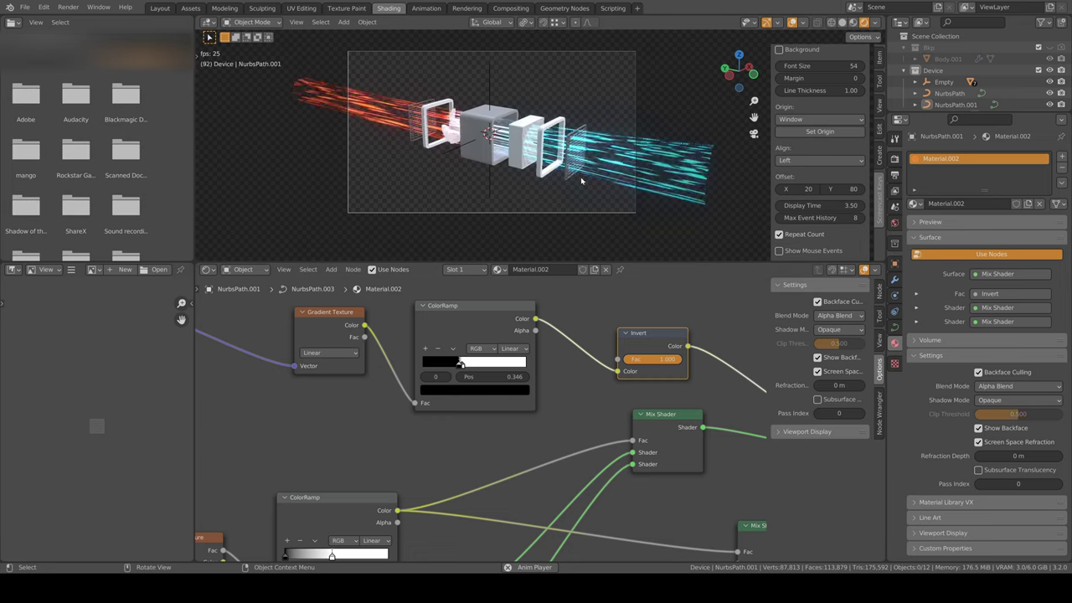
- Raise Noise Scale to about 57.9, Mapping Scale X to 0.15 and Emission Strength to 30 for finer streaks
key(shift+alt+z)
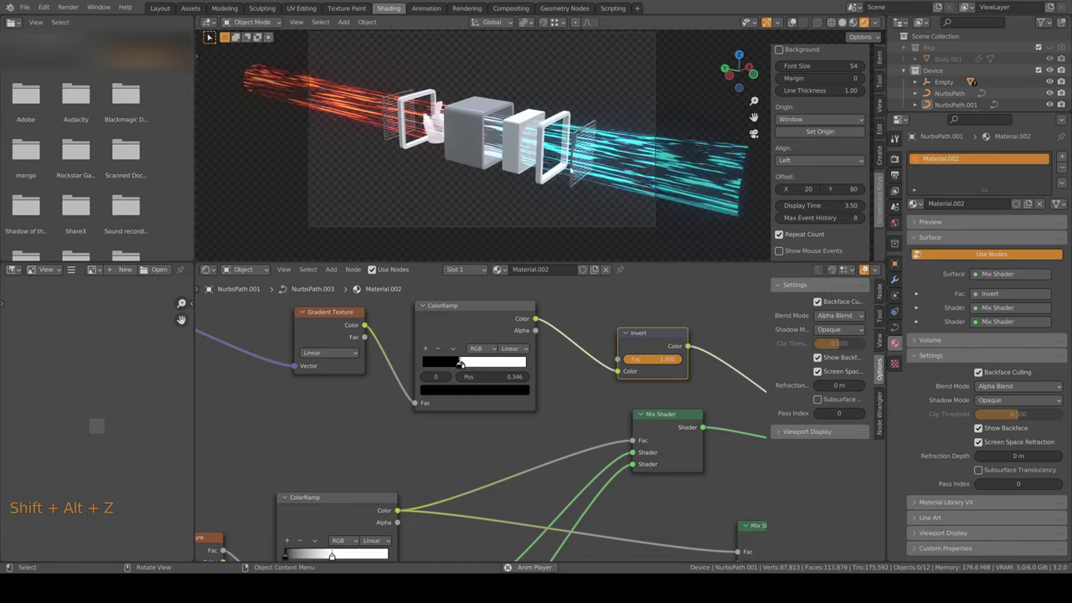
key(KP_0)
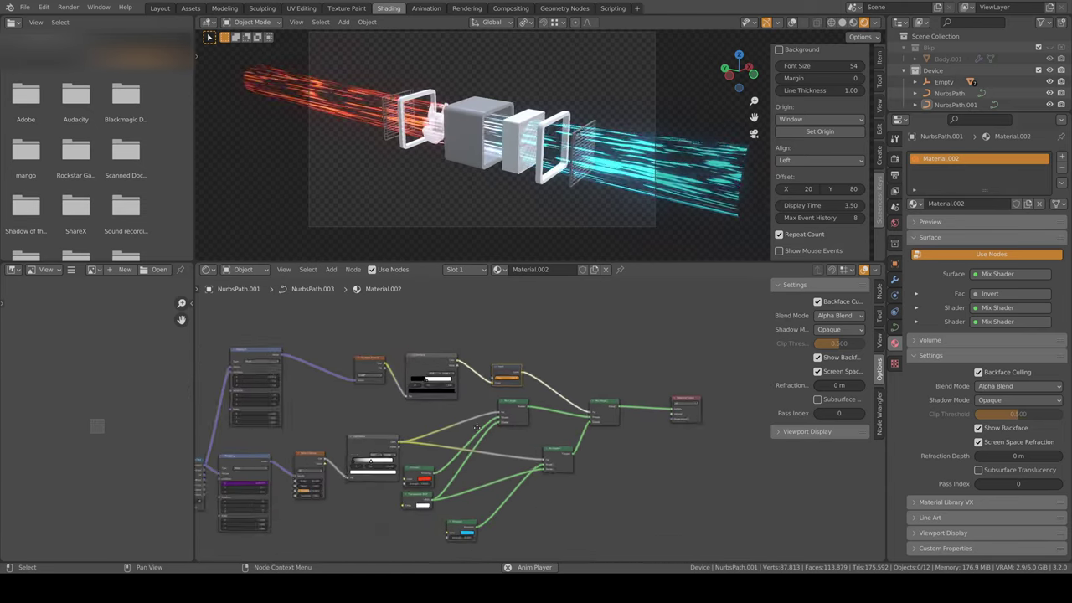
key(space)
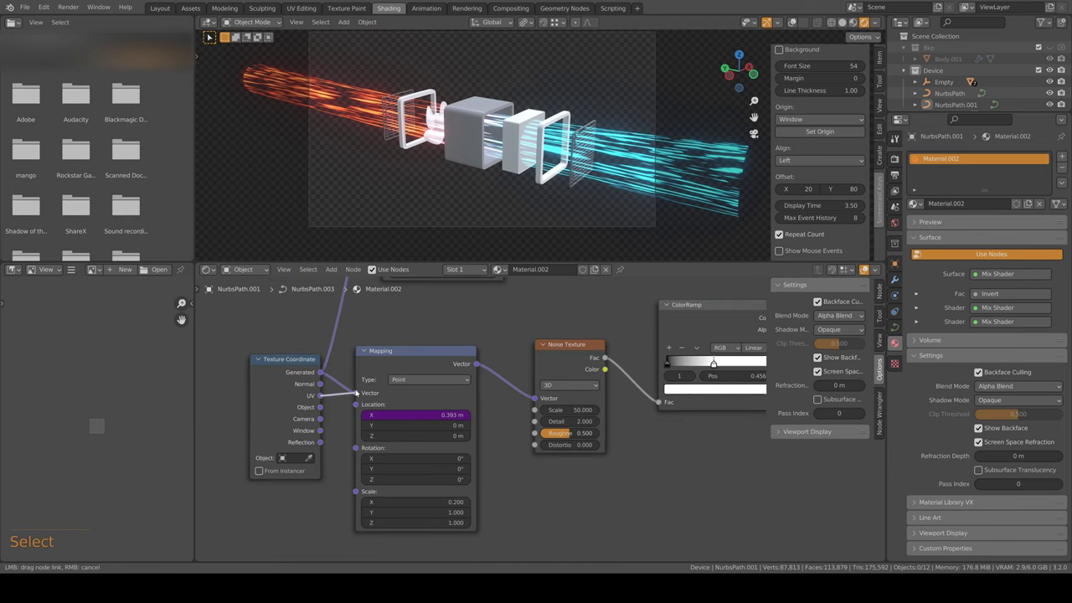
key(space)
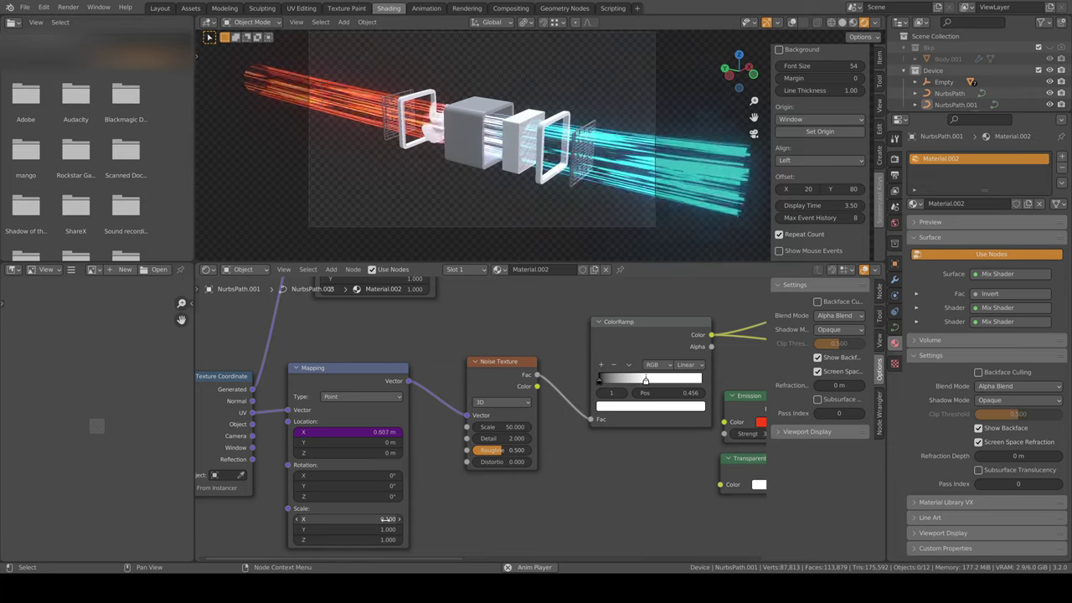
key(ctrl+z)
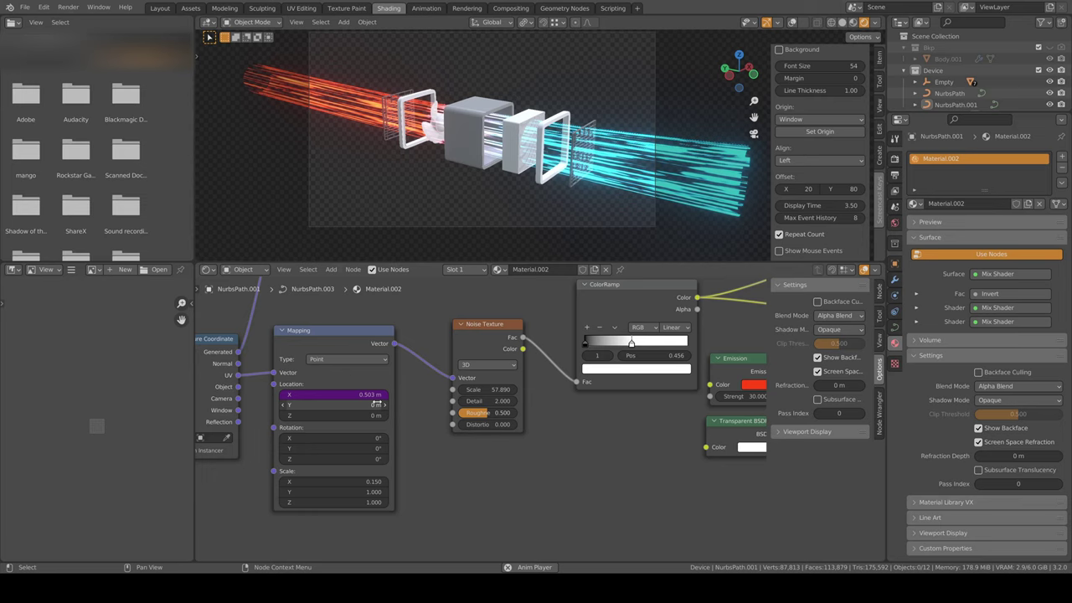
- Fatten the streak path's radius at selected control points in Edit Mode
key(BackSpace)
key(KP_0)
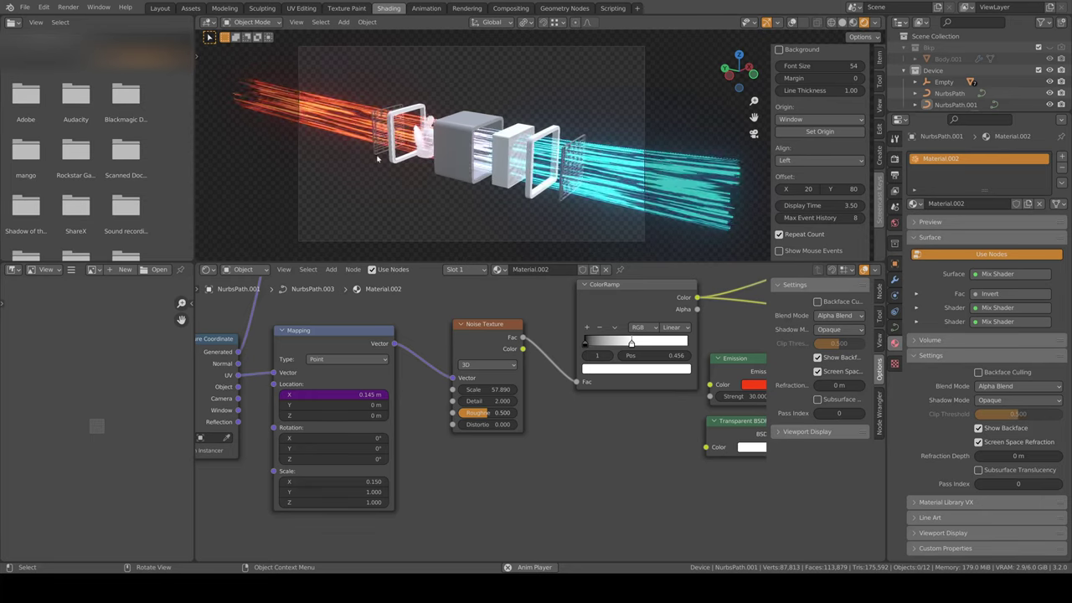
key(Tab)
key(shift+alt+z)
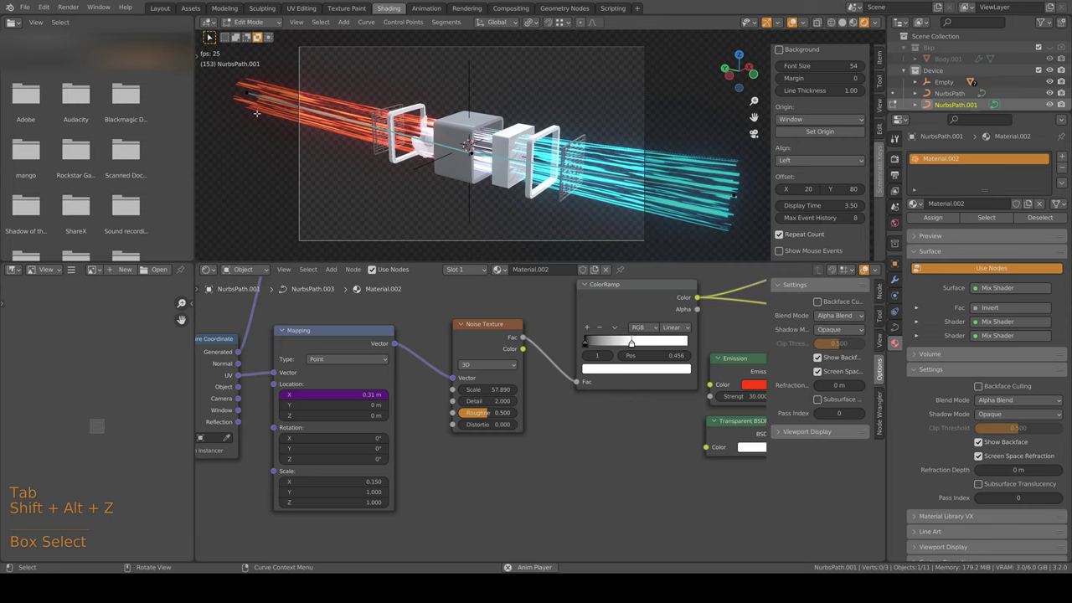
key(alt+s)
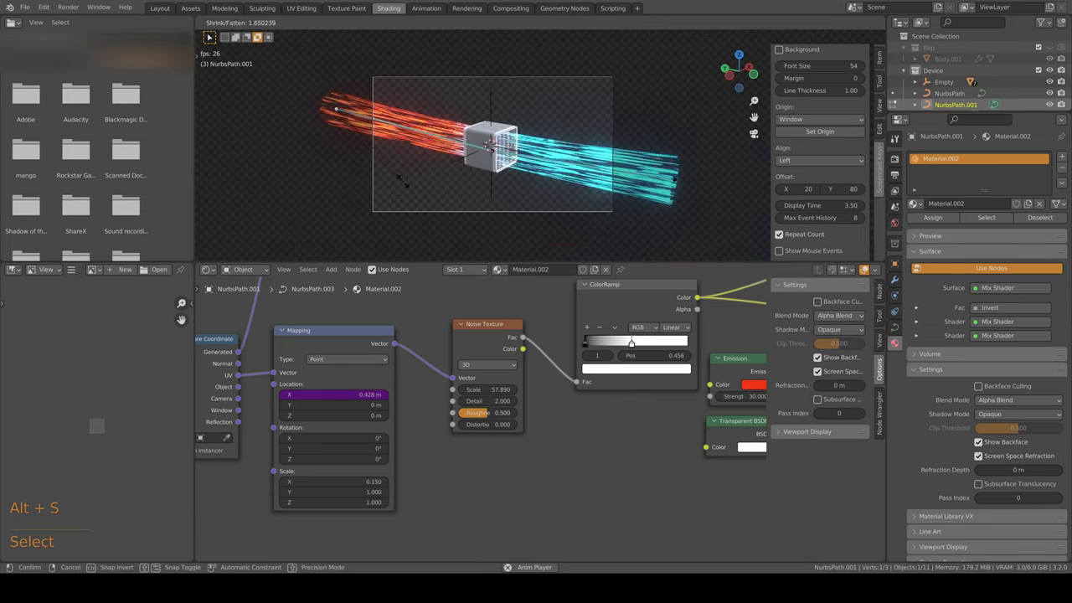
key(Tab)
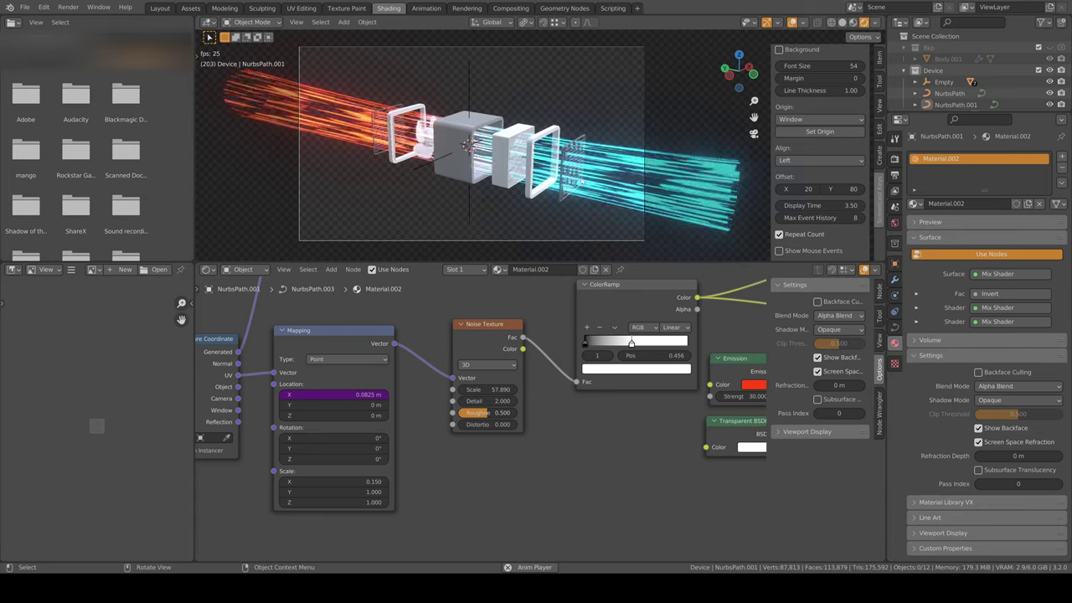
- Further fatten and move control points so the streak bundles fan out wider from the device
key(Tab)
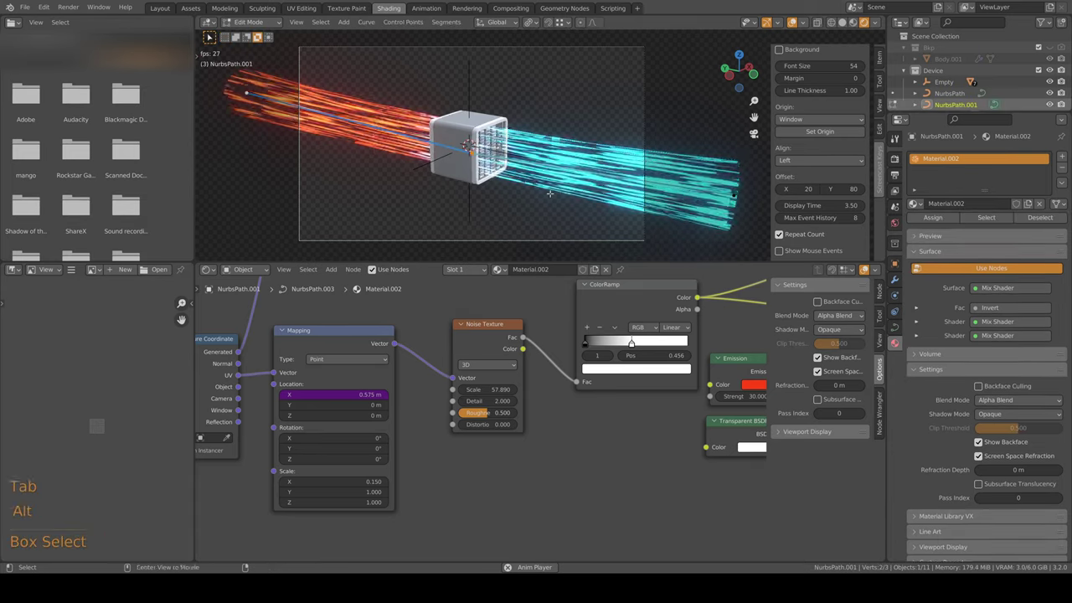
key(alt+s)
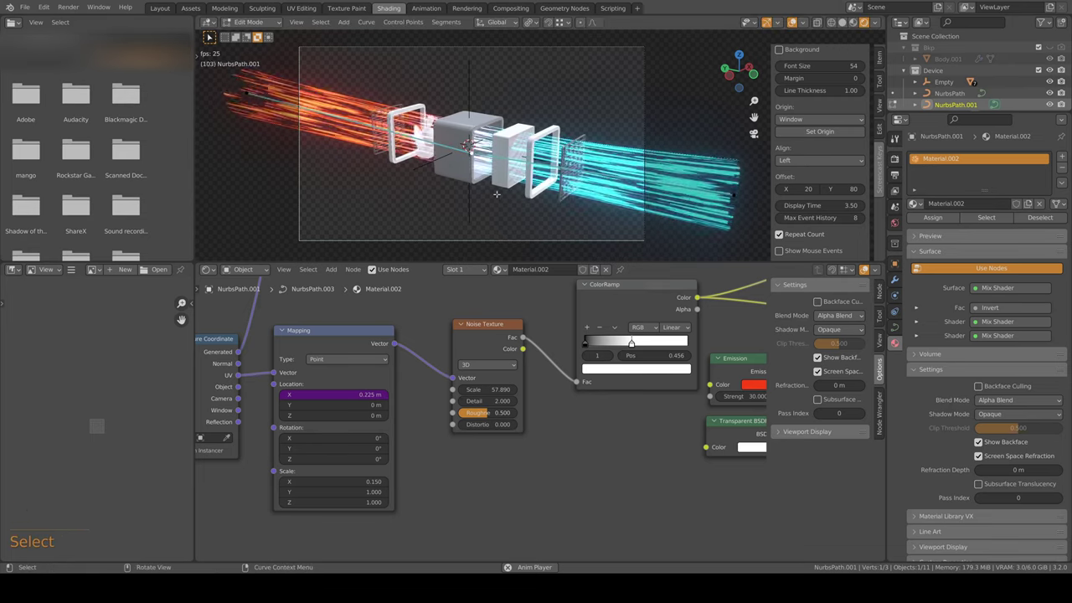
key(alt+s)
key(Tab)
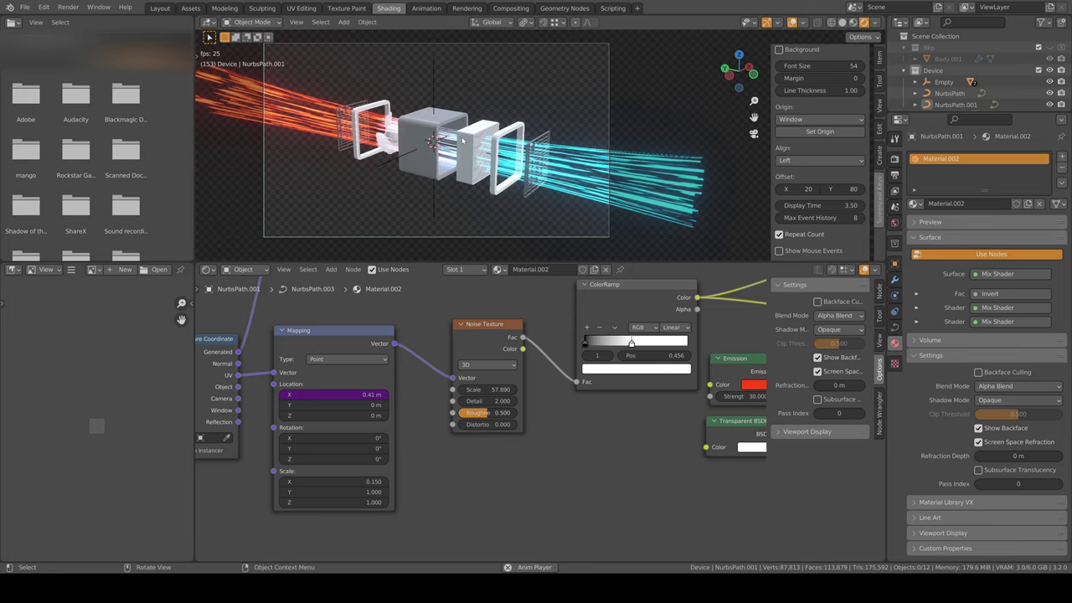
key(Tab)
key(g)
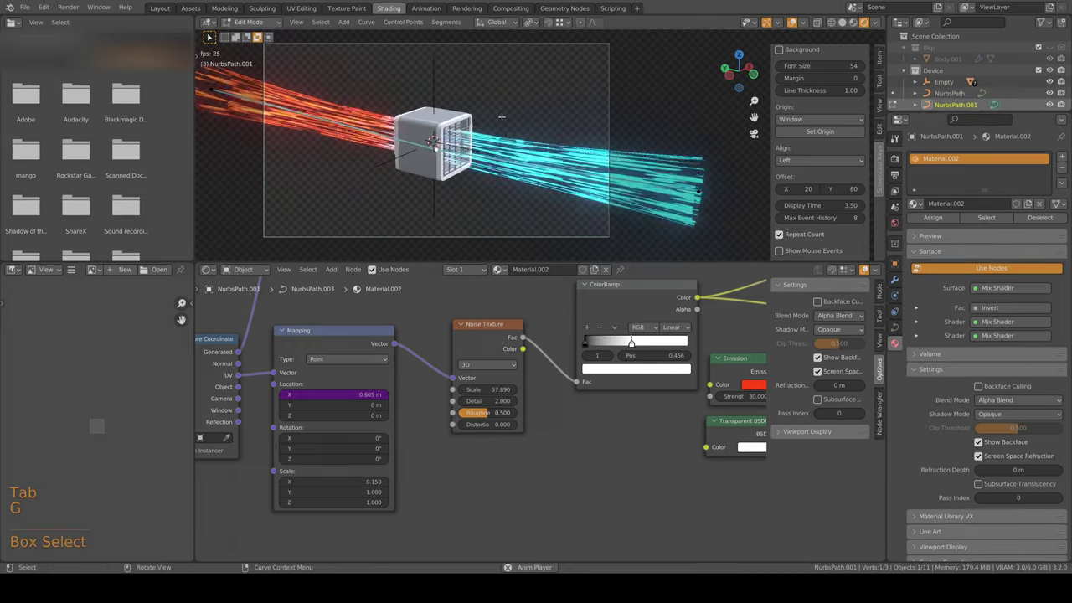
key(Tab)
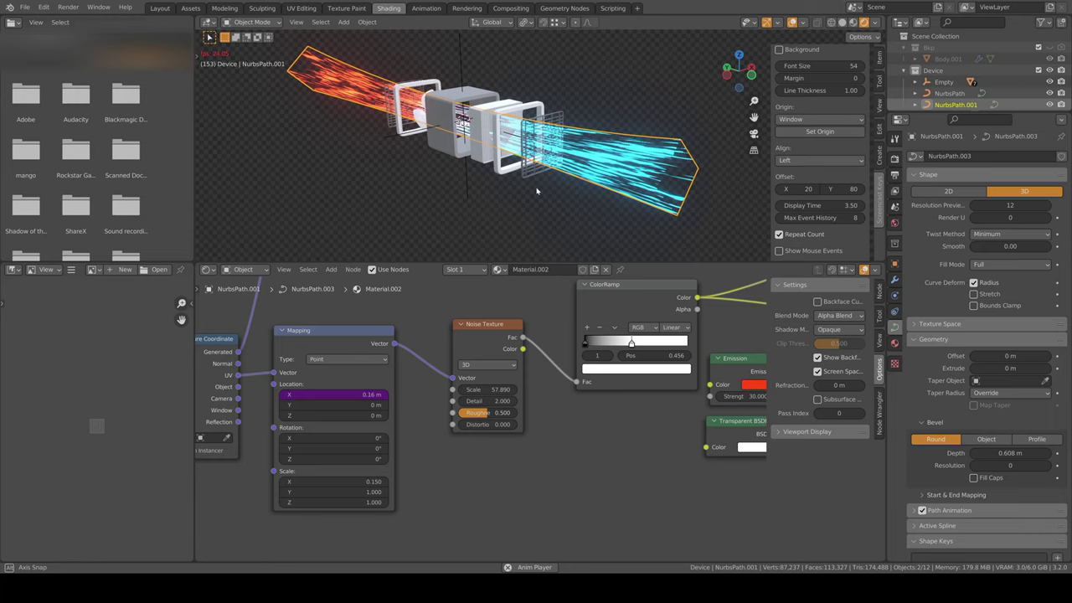
- Tilt all control points of the streak path to twist the airflow bundles, checking from the front
key(Tab)
key(a)
key(ctrl+t)
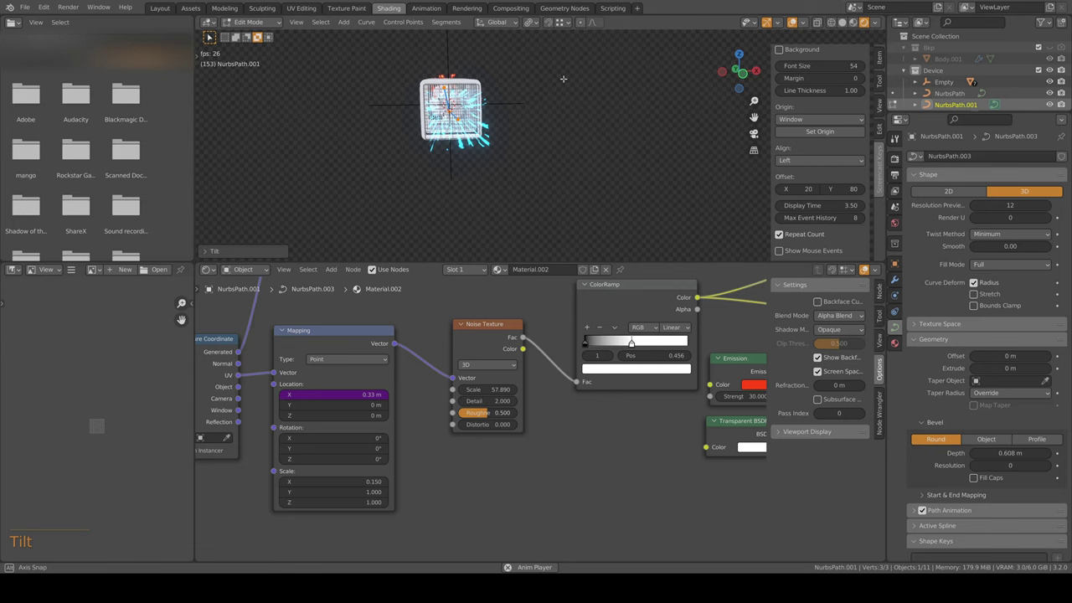
key(Tab)
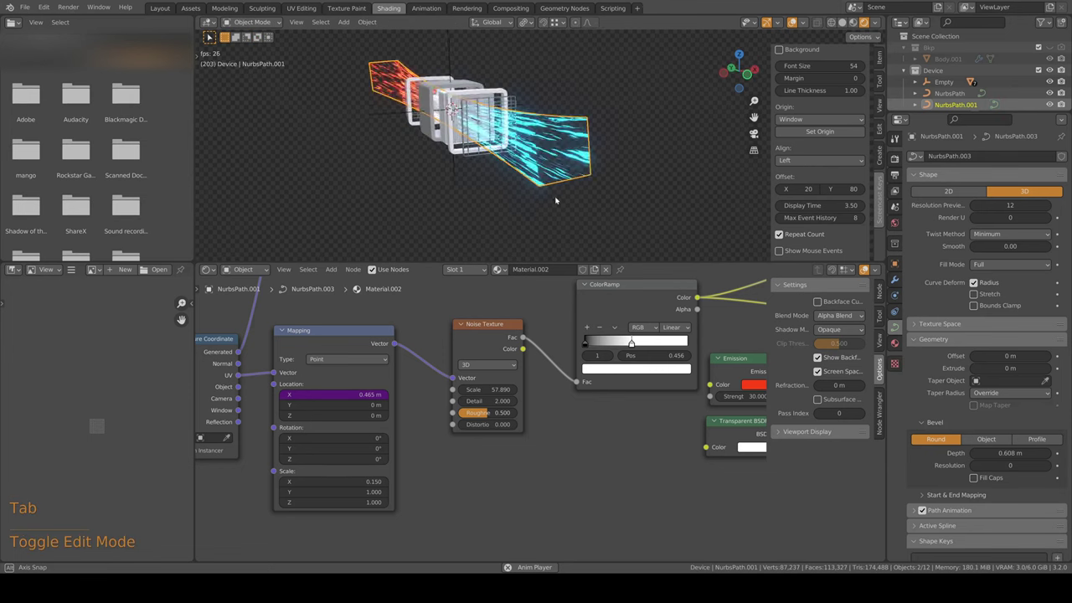
key(KP_1)
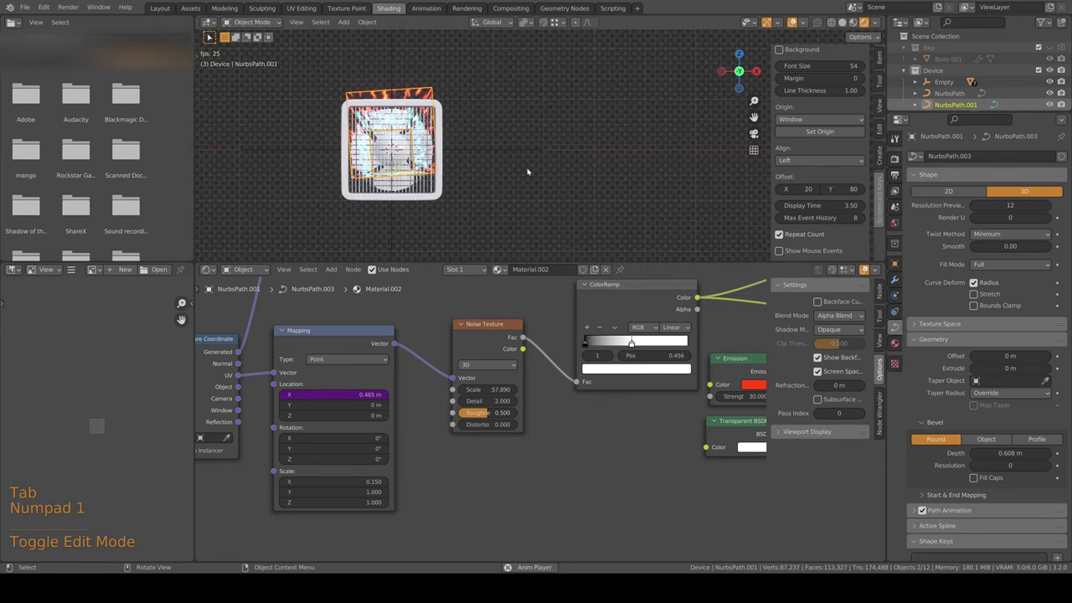
key(Tab)
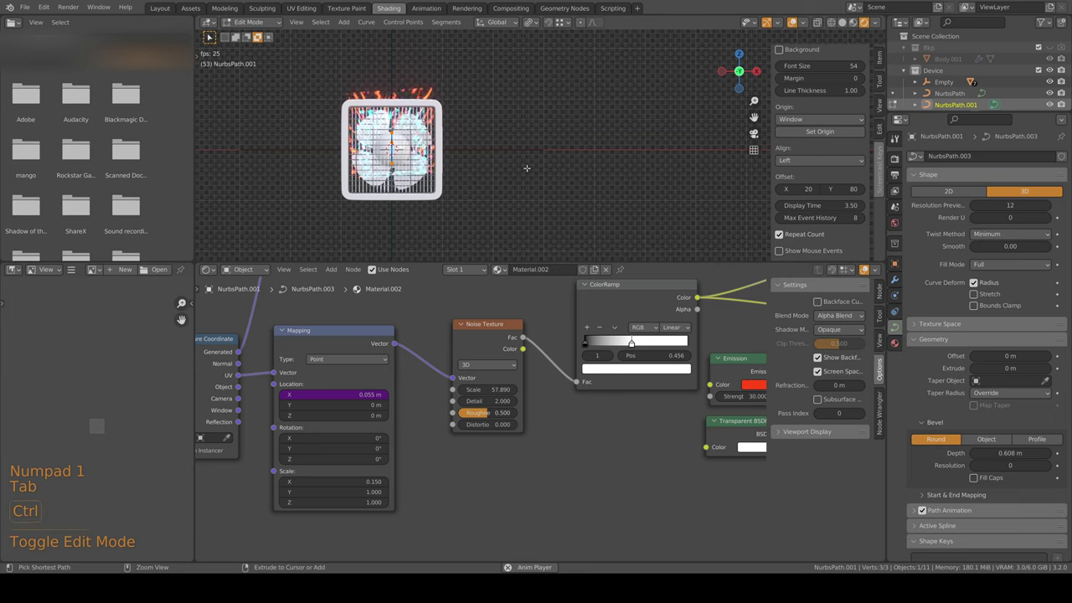
key(ctrl+t)
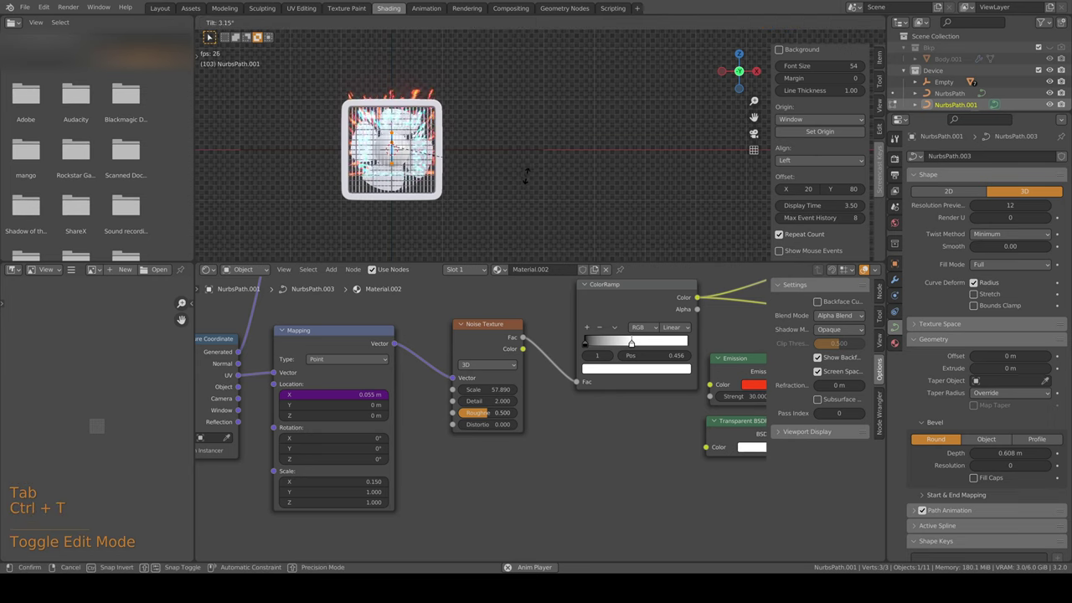
key(Tab)
- Fatten all points so the streaks flare at the ends, then watch the shot through the camera
key(shift+z)
key(Tab)
key(a)
key(alt+s)
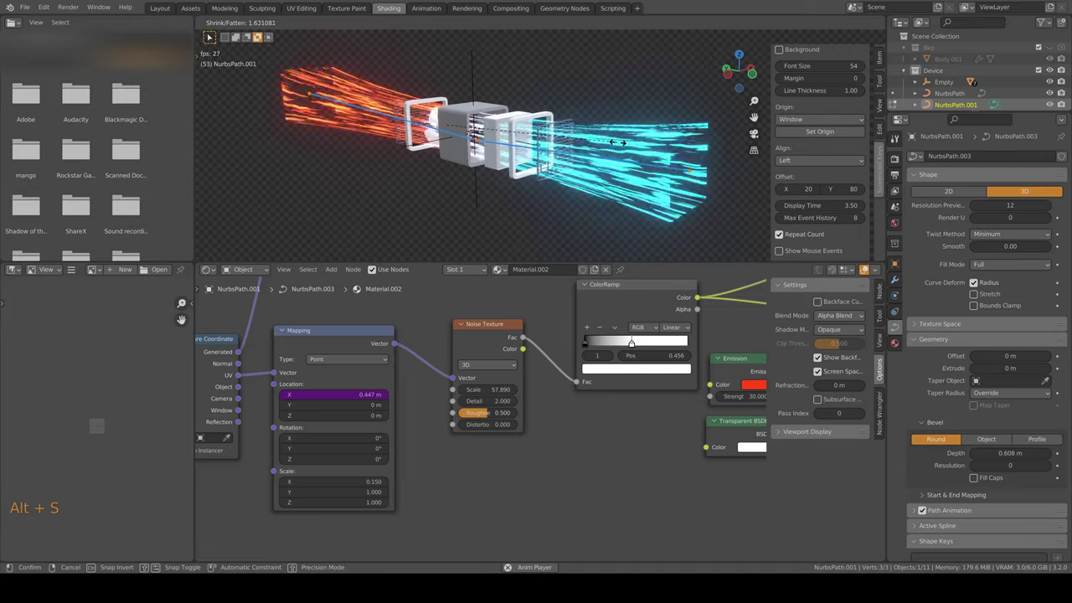
key(Tab)
key(KP_0)
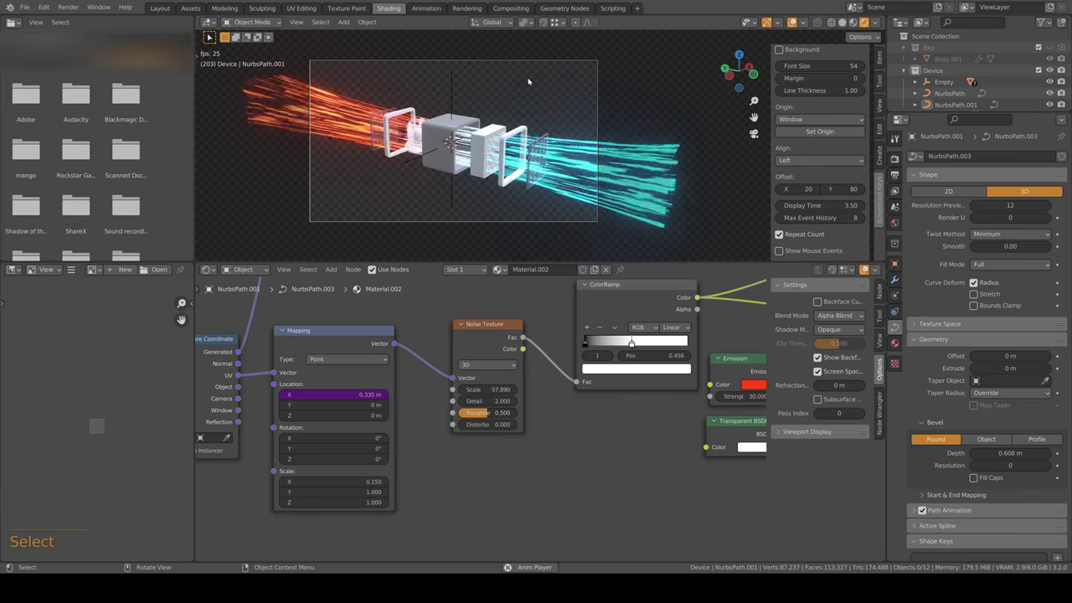
key(space)
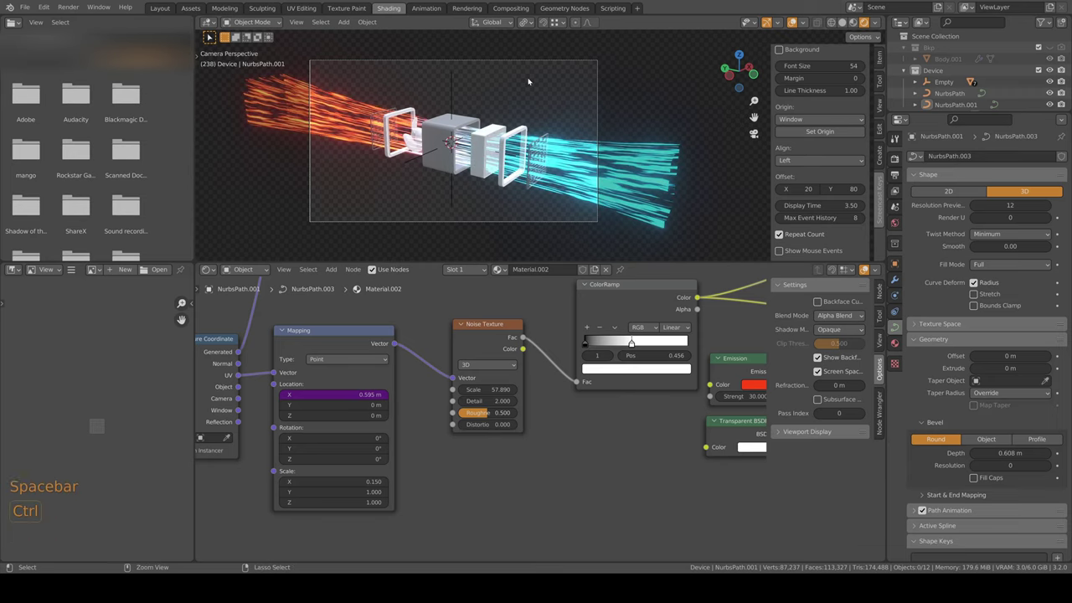
- Save the file and play back the full airflow animation with the device parts separating
key(ctrl+s)
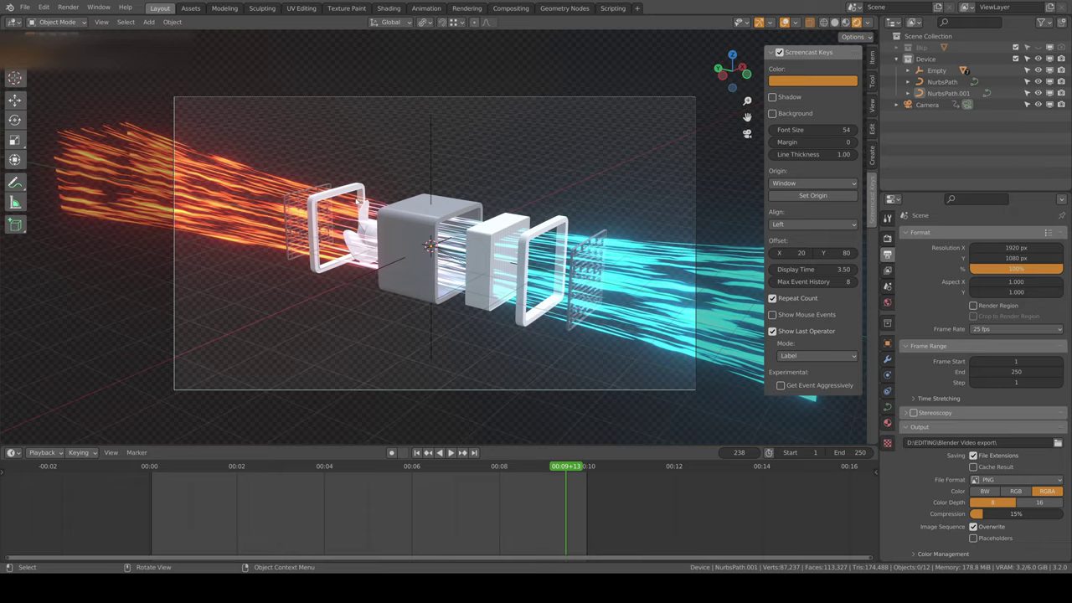
key(space)
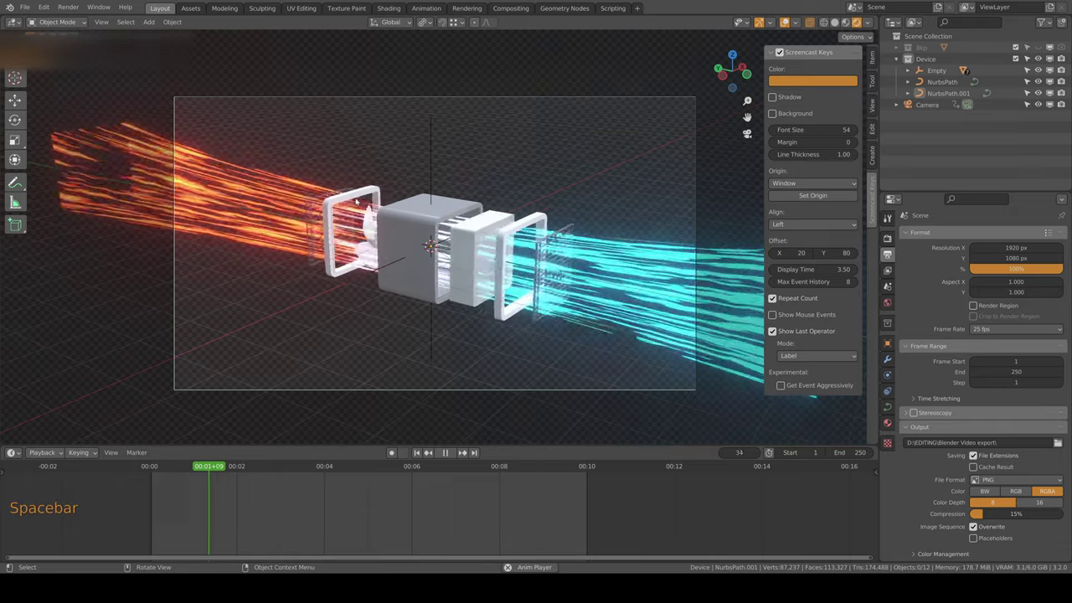
key(space)
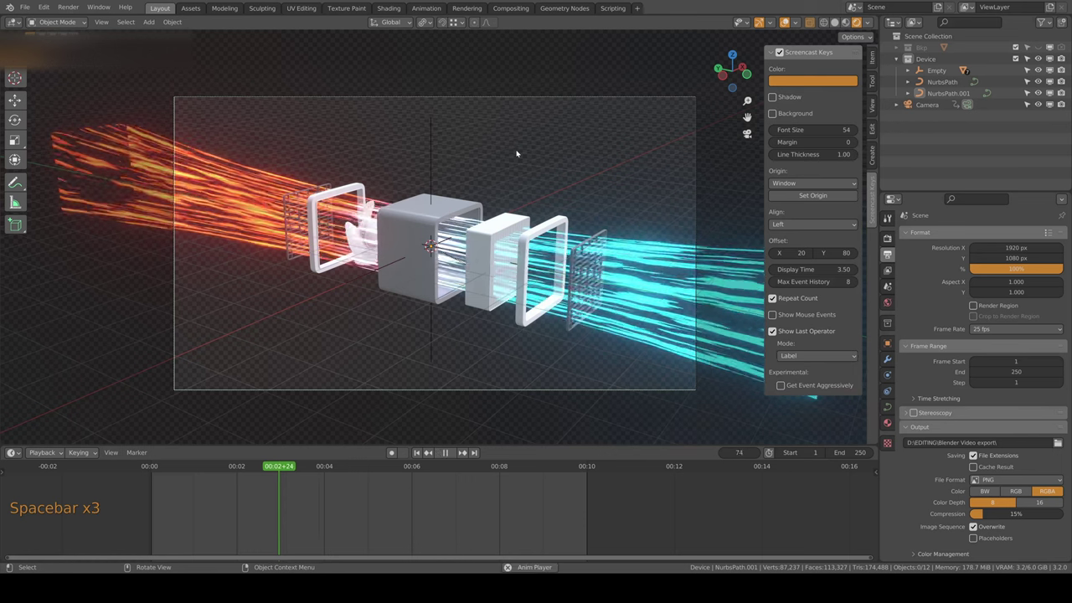
key(space)
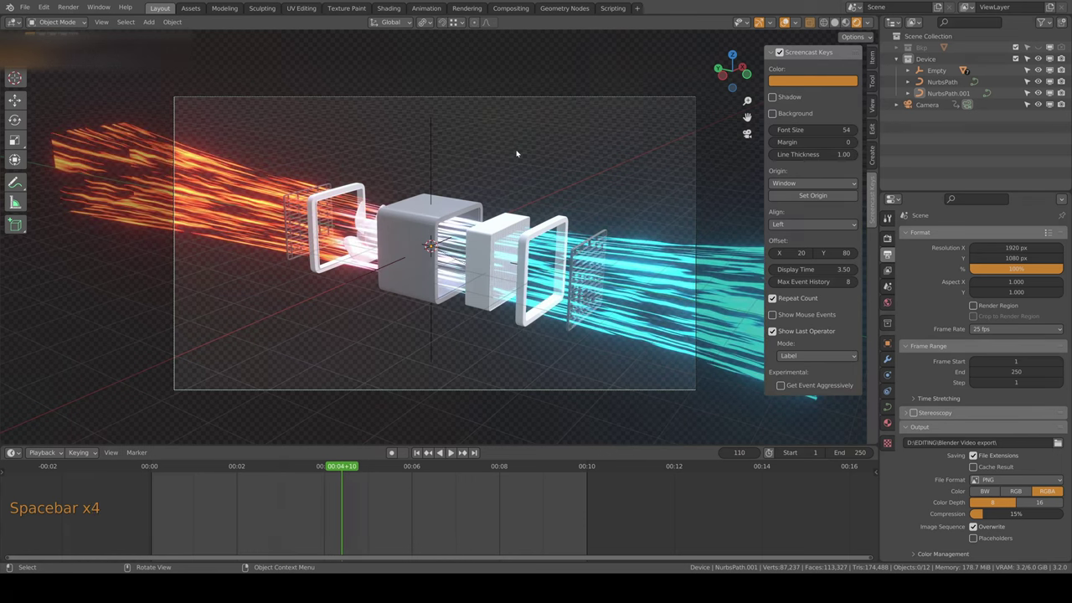
key(ctrl+s)
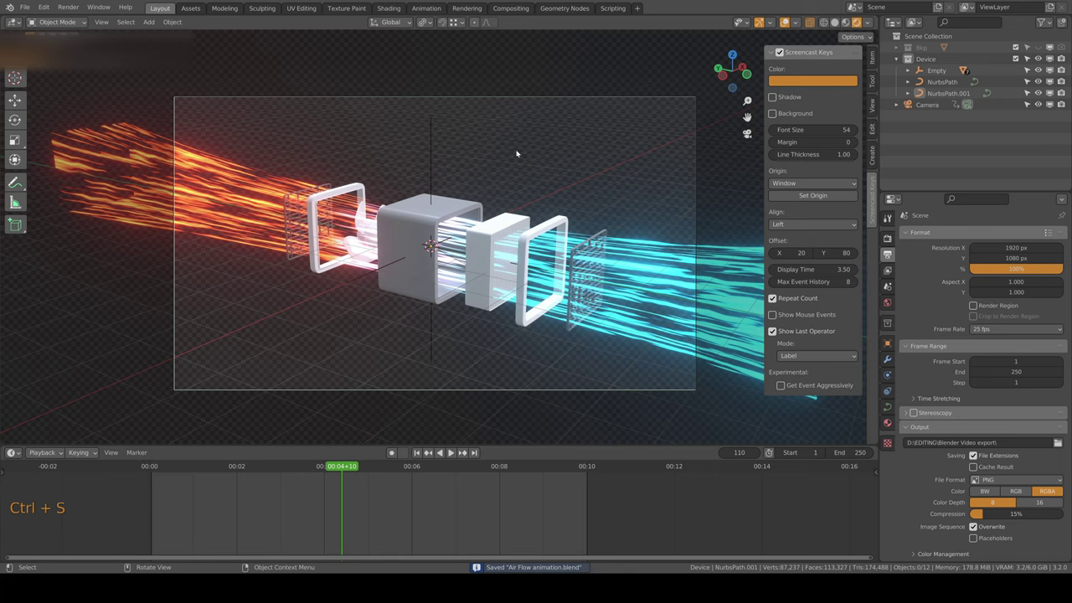
key(space)
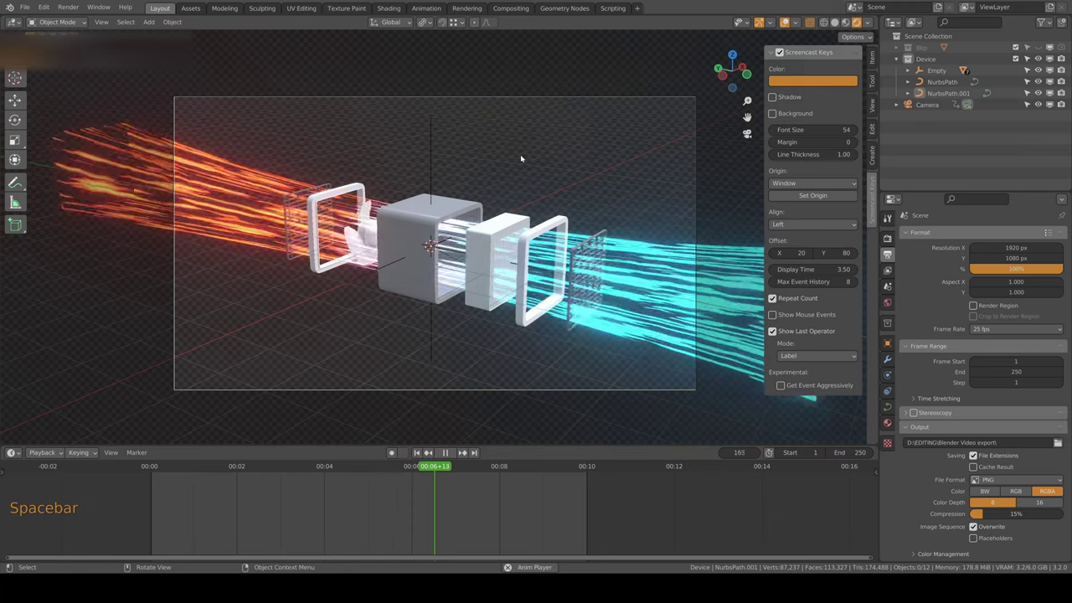
key(space)
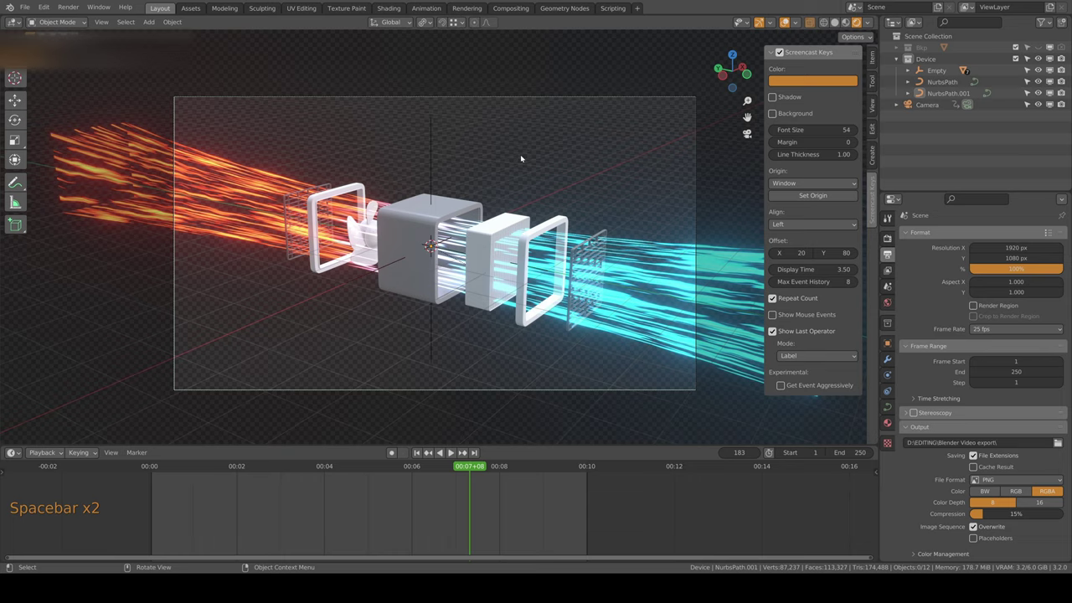
key(space)
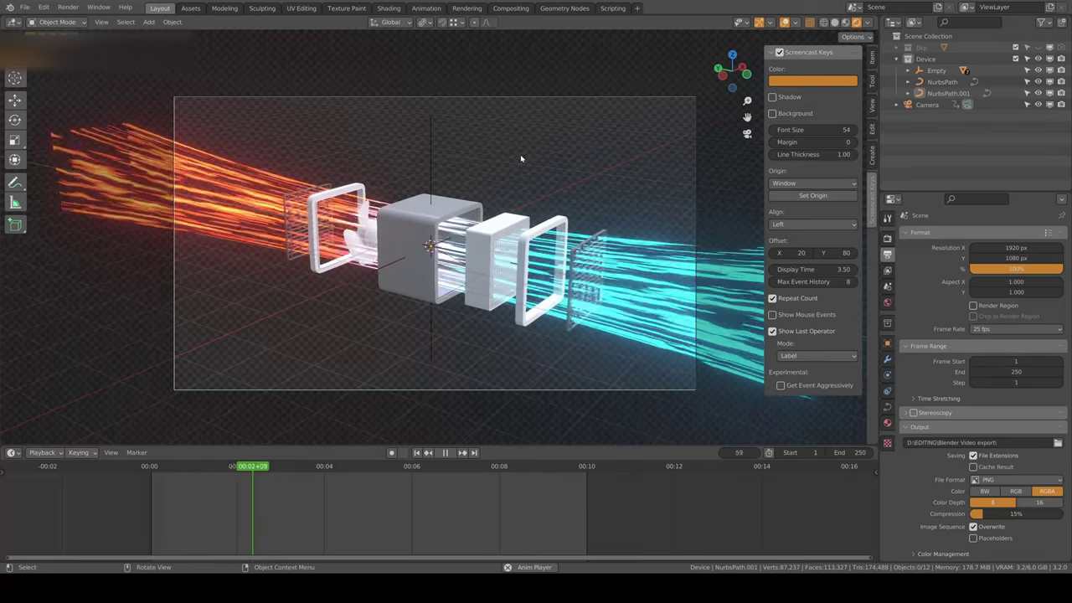
- Retune the curve's tilt and radius with bevel resolution 12, preview in camera and save as Air Flow animation.blend
key(space)
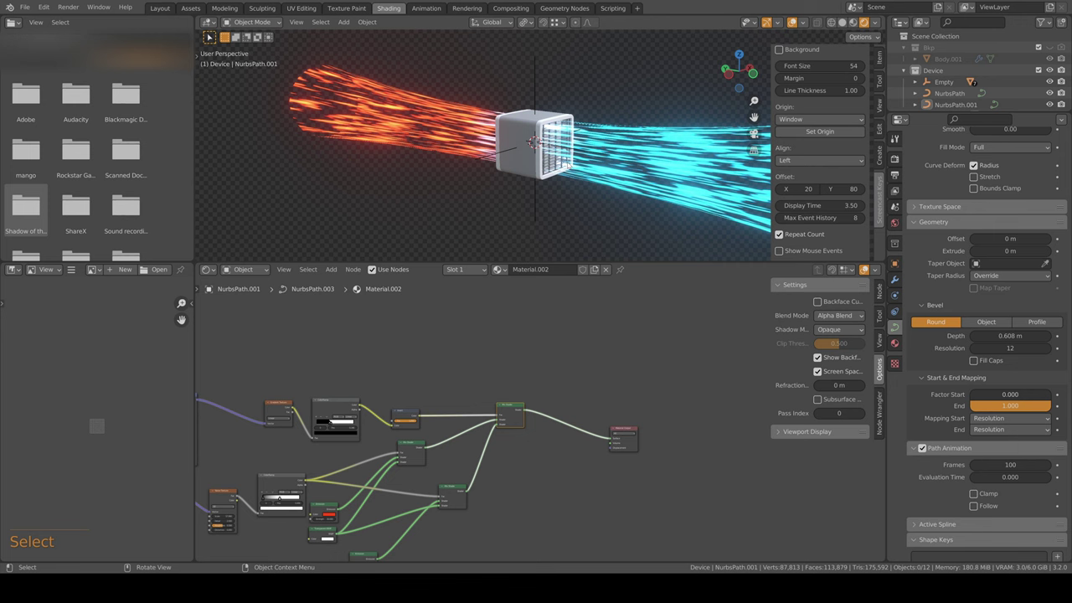
key(Tab)
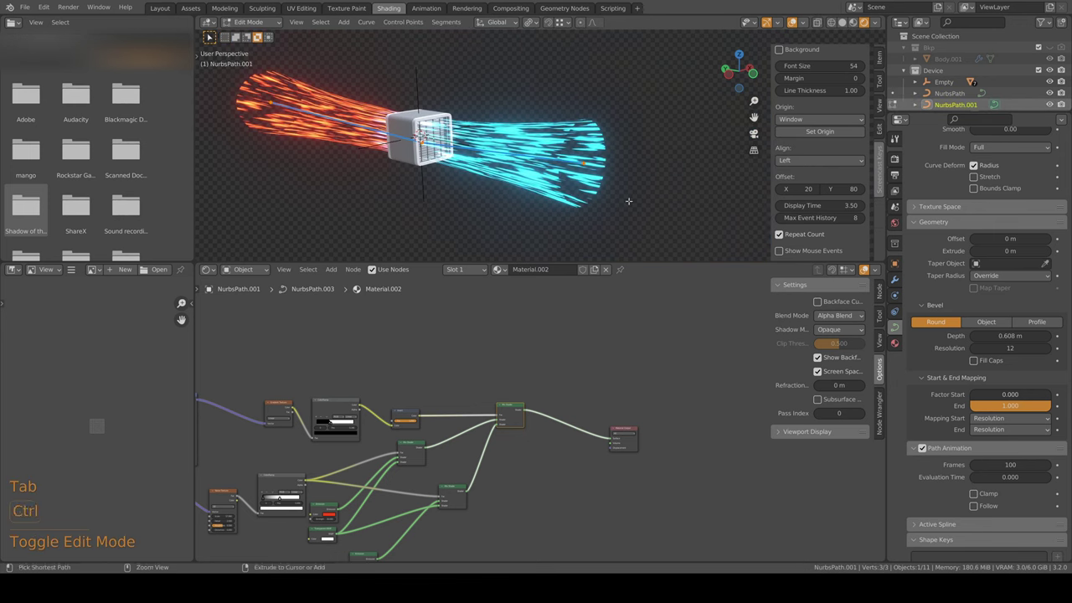
key(ctrl+t)
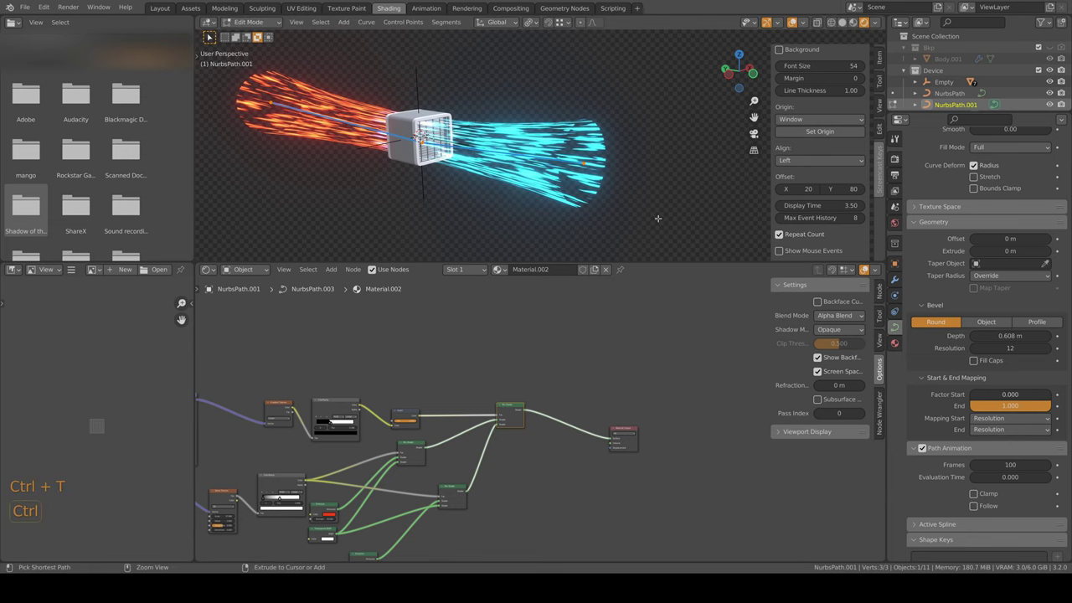
key(alt+s)
key(Tab)
key(KP_0)
key(space)
key(space)
key(ctrl+s)
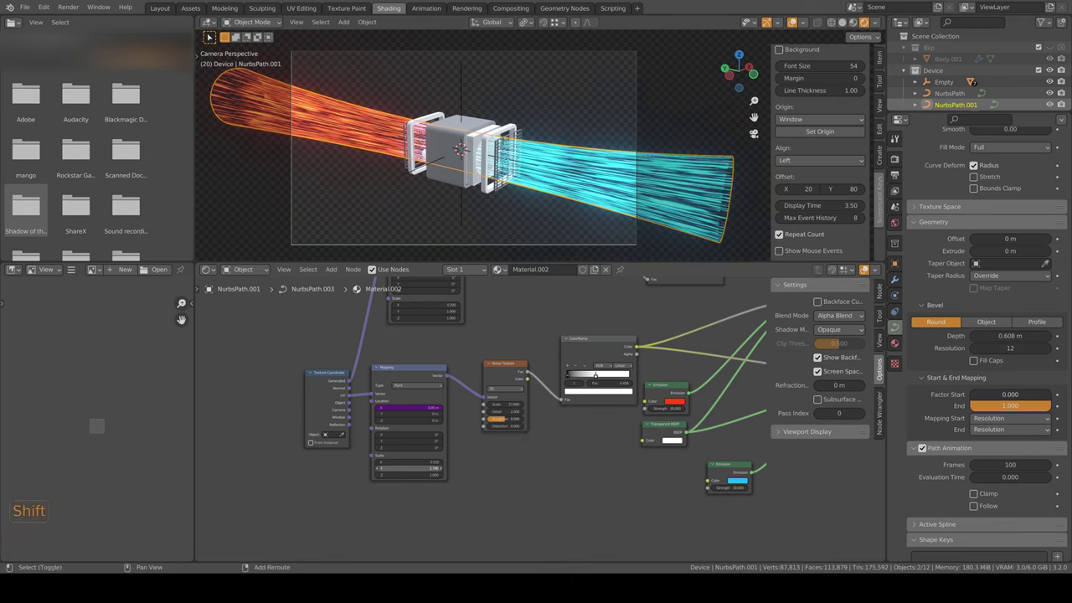
- Thin the streaks via the noise Color Ramp stop near 0.394, check playback and save
key(space)
key(space)
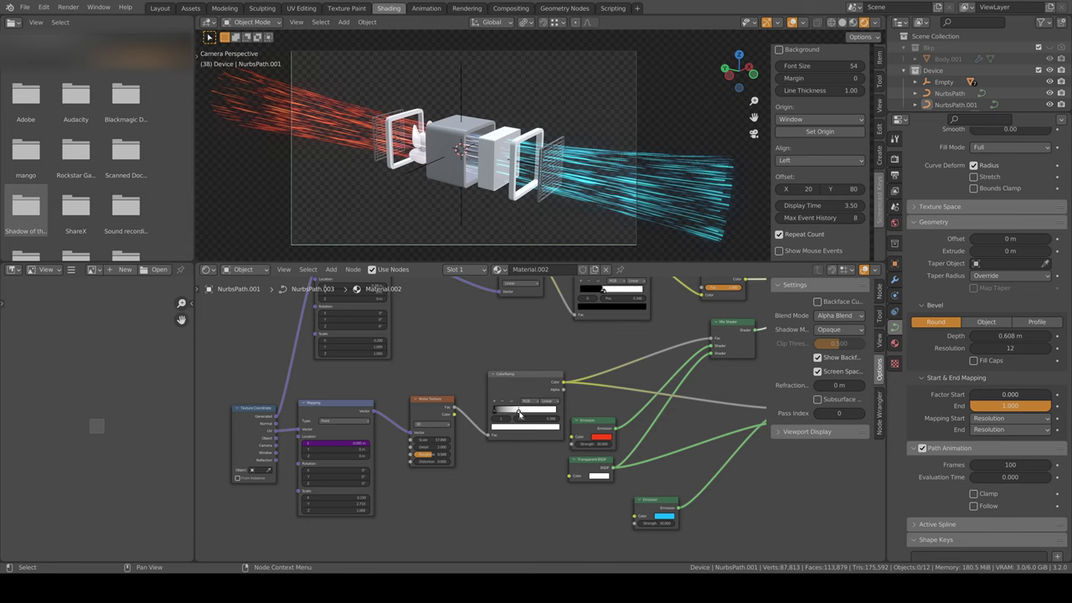
key(space)
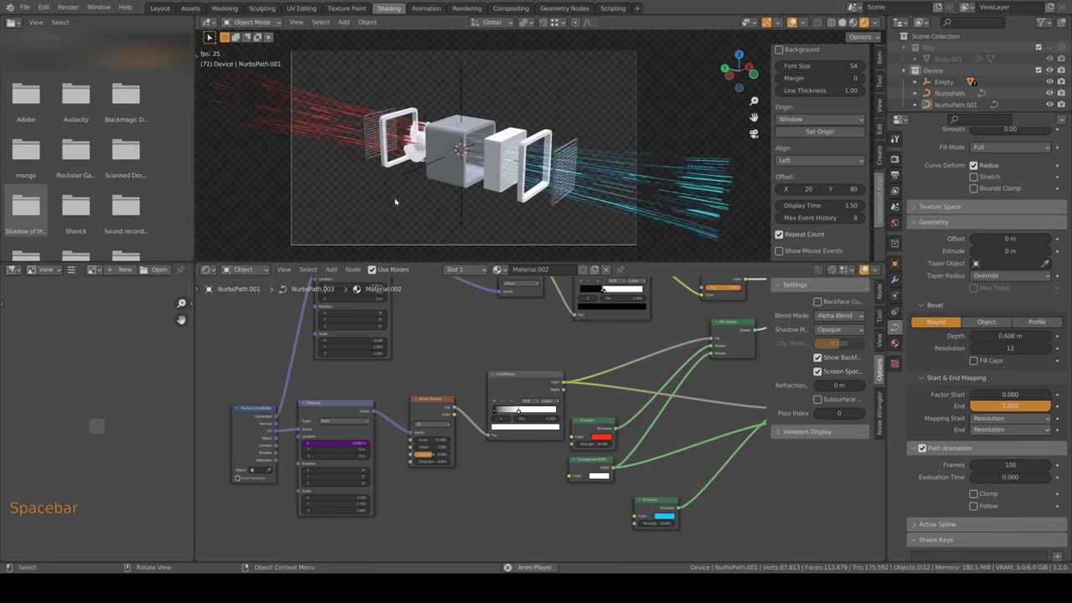
key(space)
key(space)
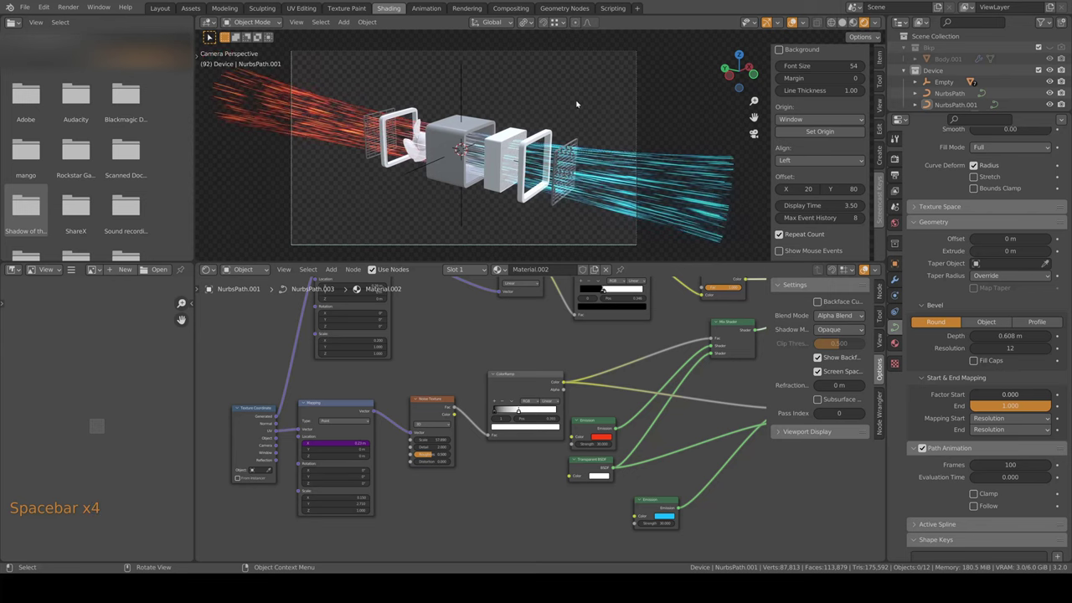
key(ctrl+s)
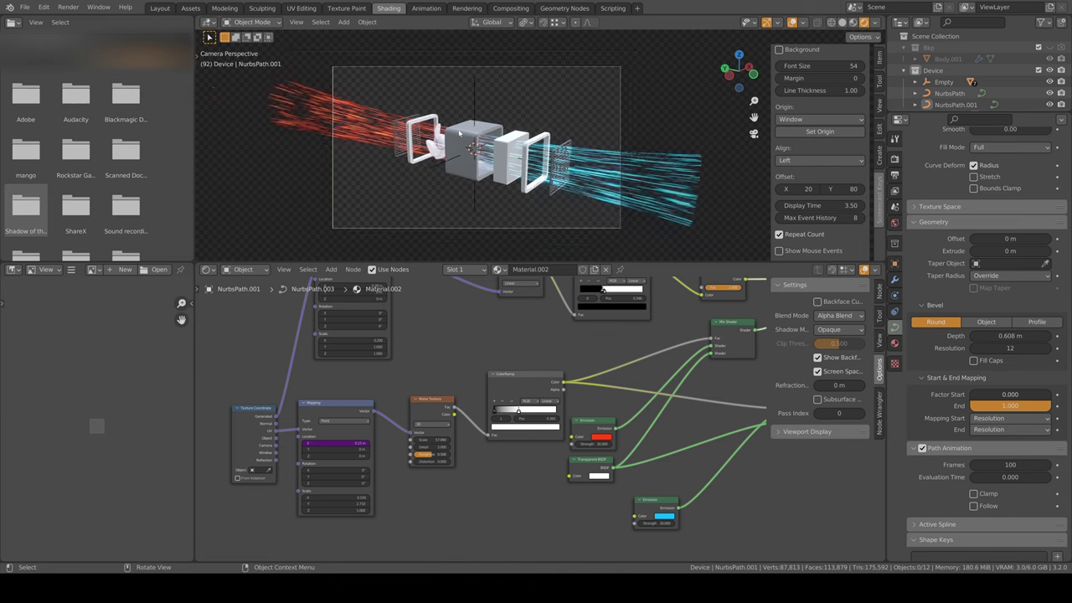
key(ctrl+s)
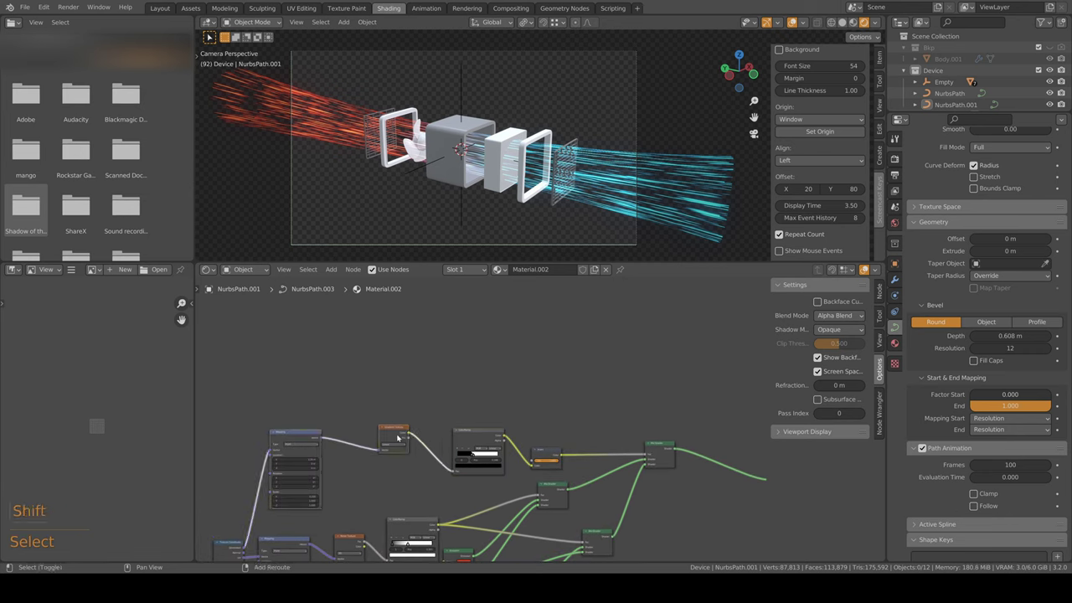
- Offset the Mapping Location X to about 0.26 m so only the orange incoming streaks show
key(ctrl+shift+d)
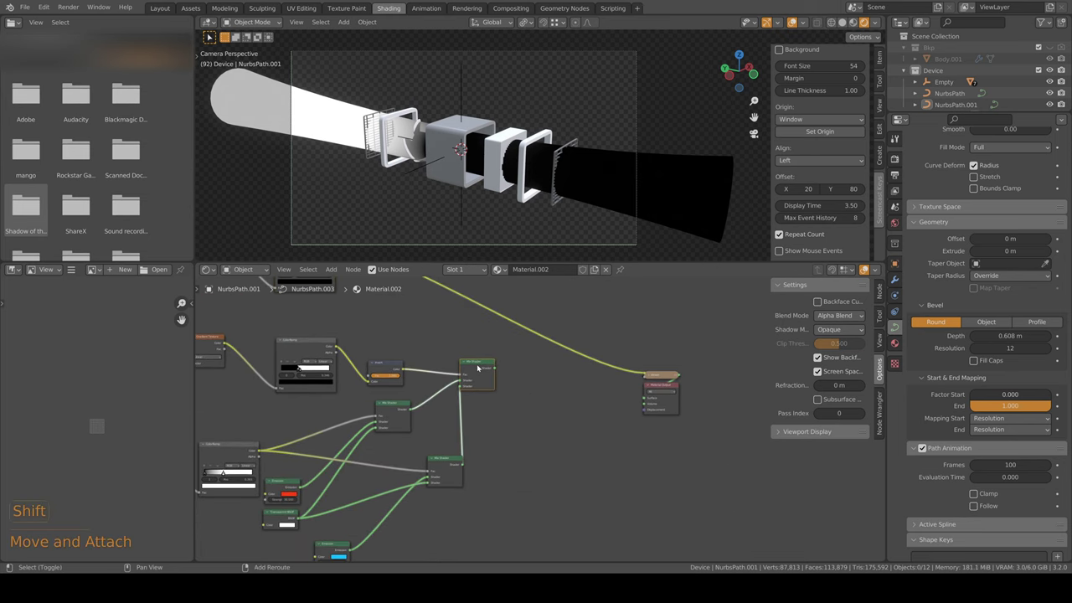
key(shift+d)
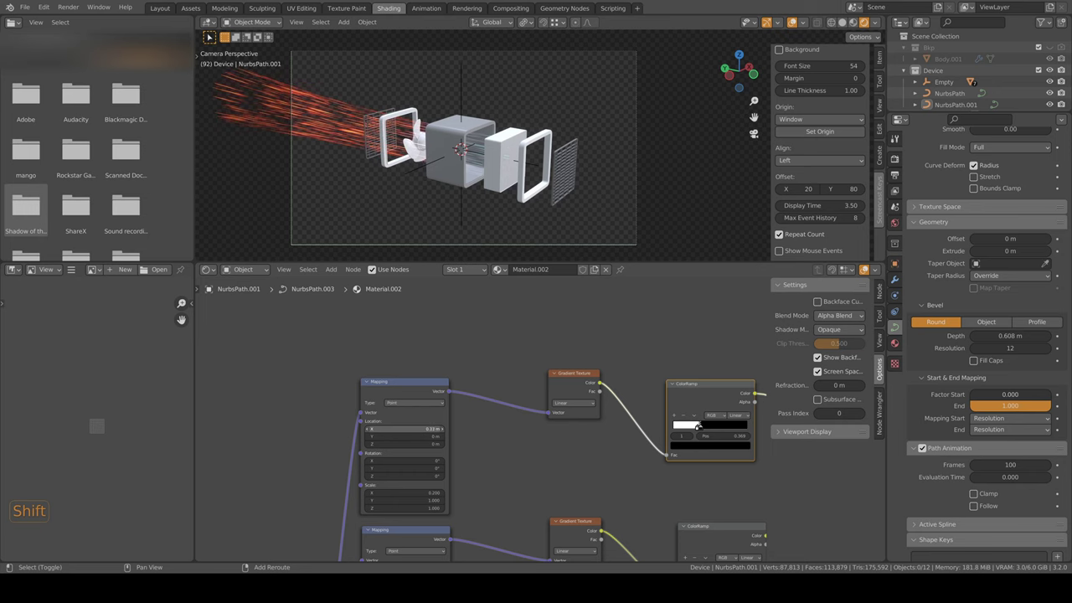
- Keyframe the gradient Mapping Location at frames 50 and 75 (X 0.12 m) so streaks sweep in
key(ctrl+z)
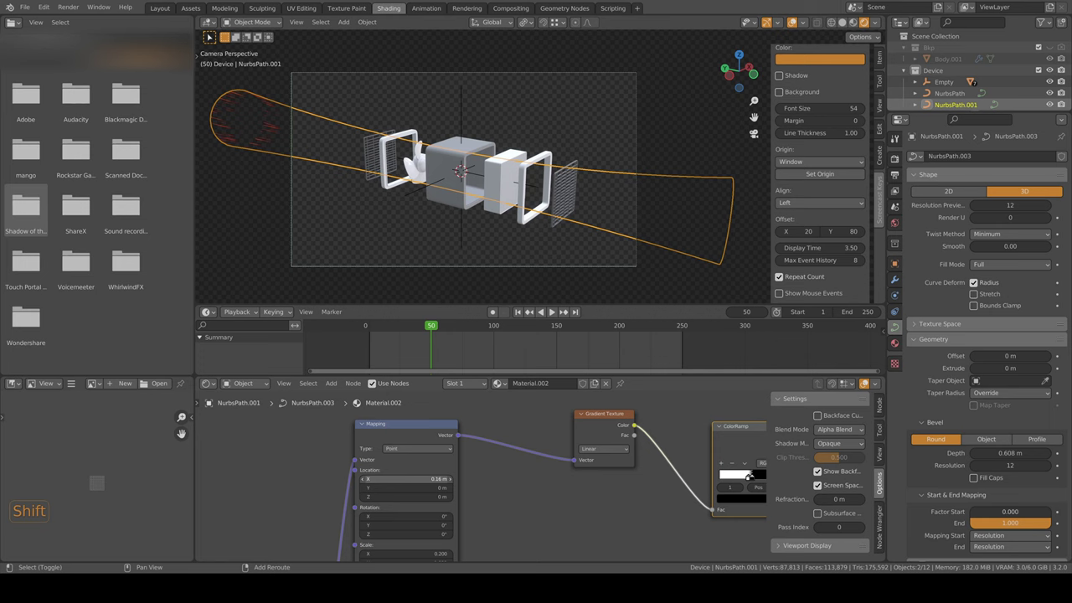
key(i)
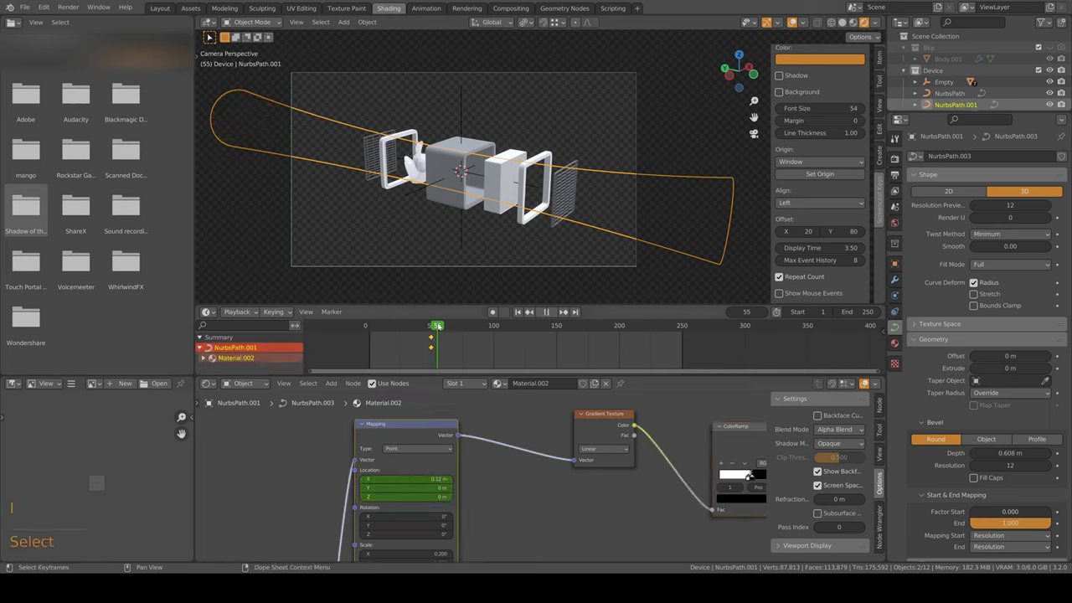
key(ctrl+t)
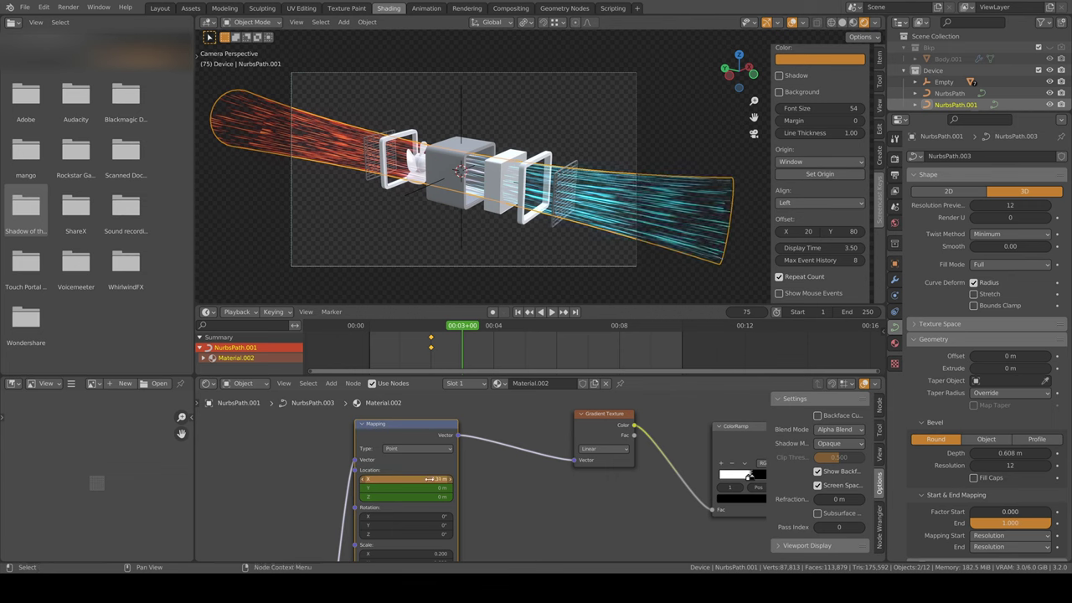
- Keyframe the new gradient location and play back the streak fade-in to review it
key(i)
key(space)
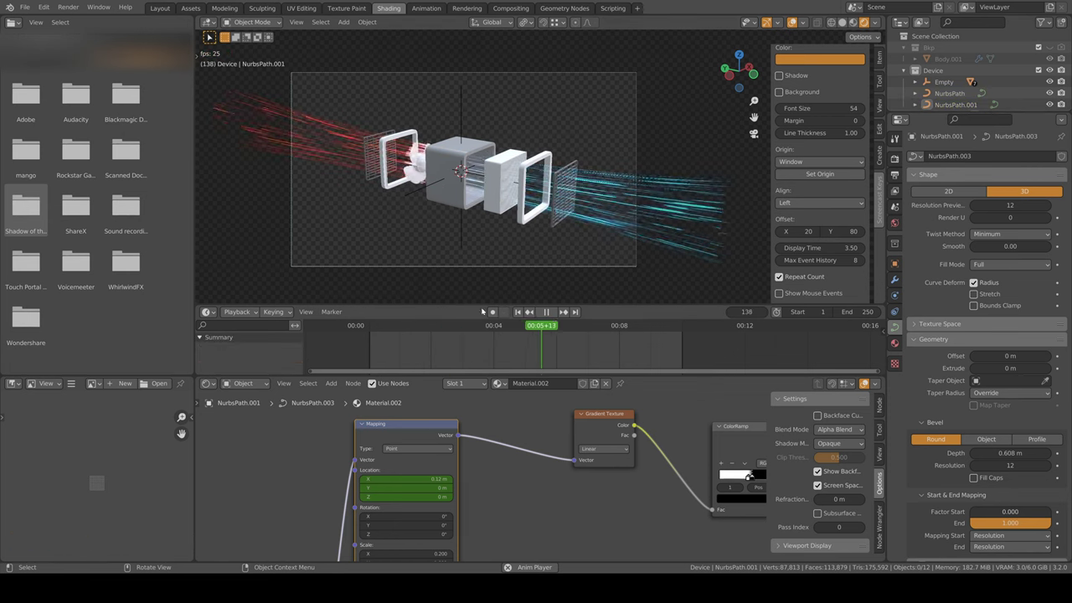
key(space)
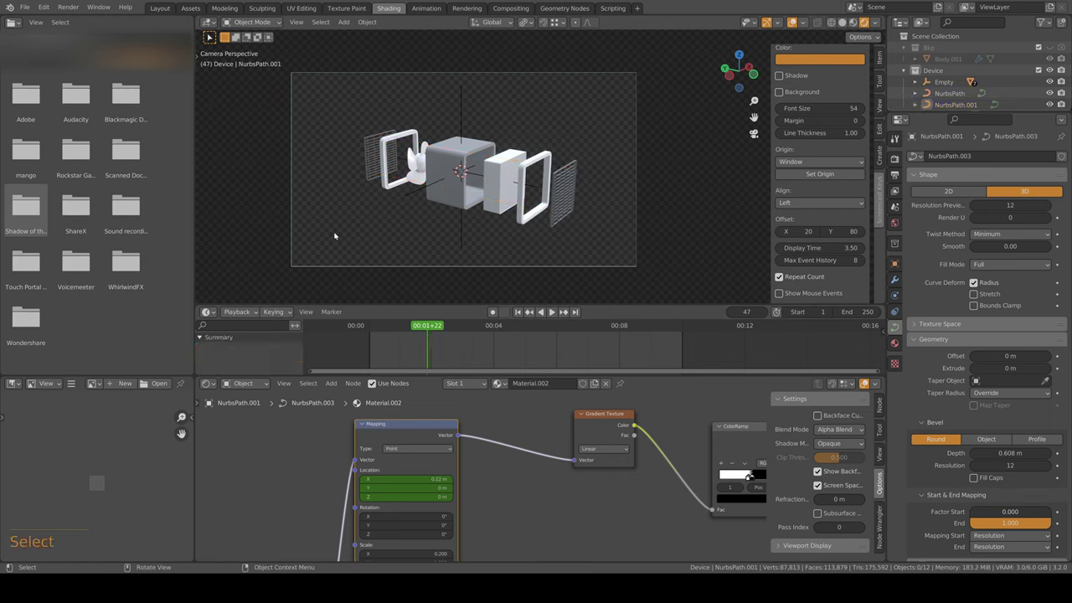
key(space)
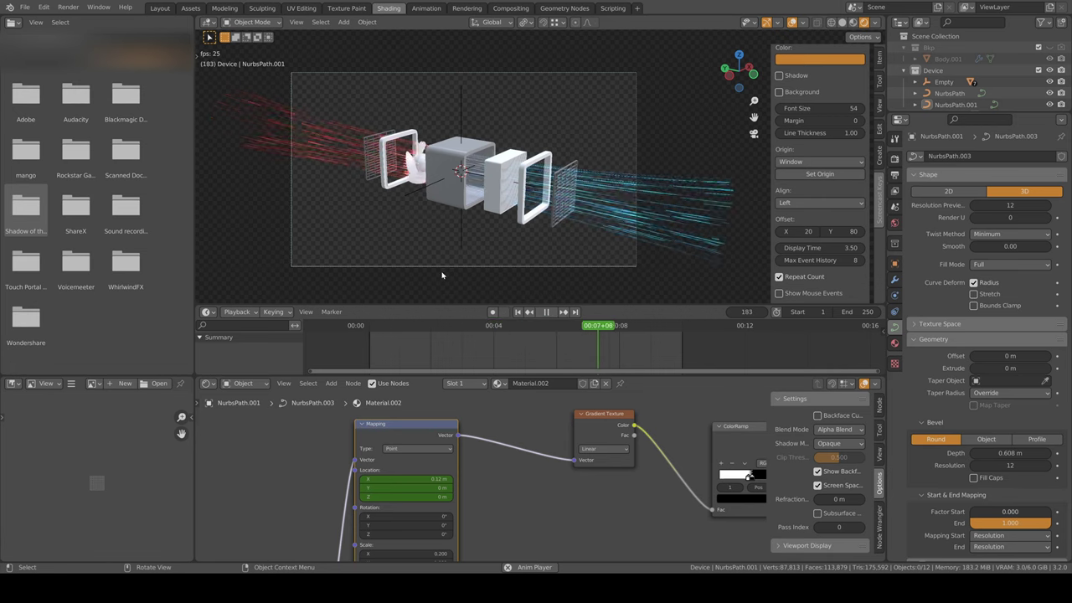
- Replay the fade a few more times to confirm it, then save the file
key(space)
key(space)
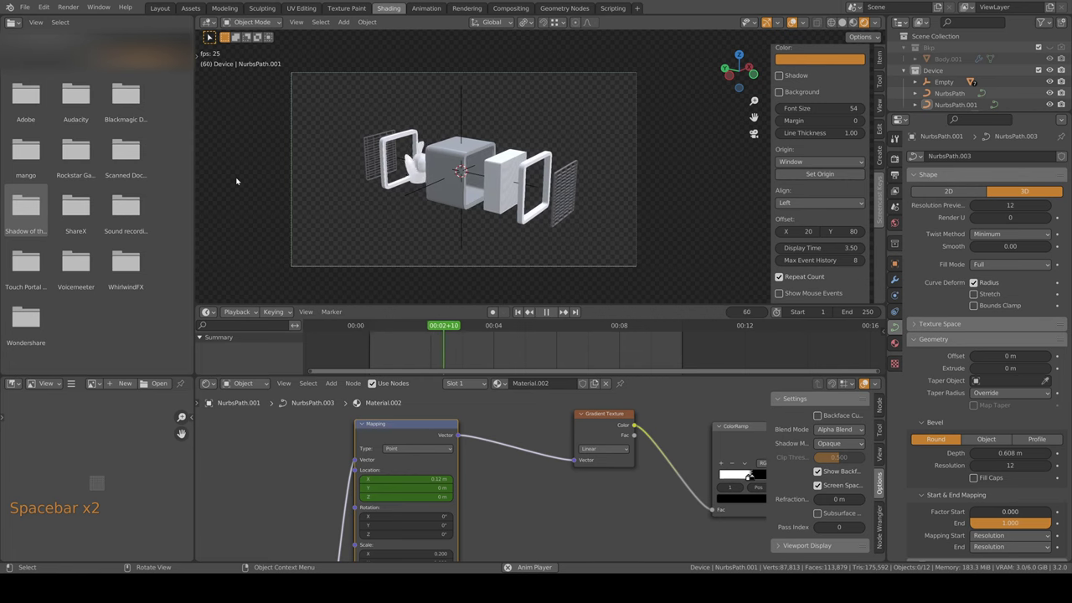
key(space)
key(ctrl+s)
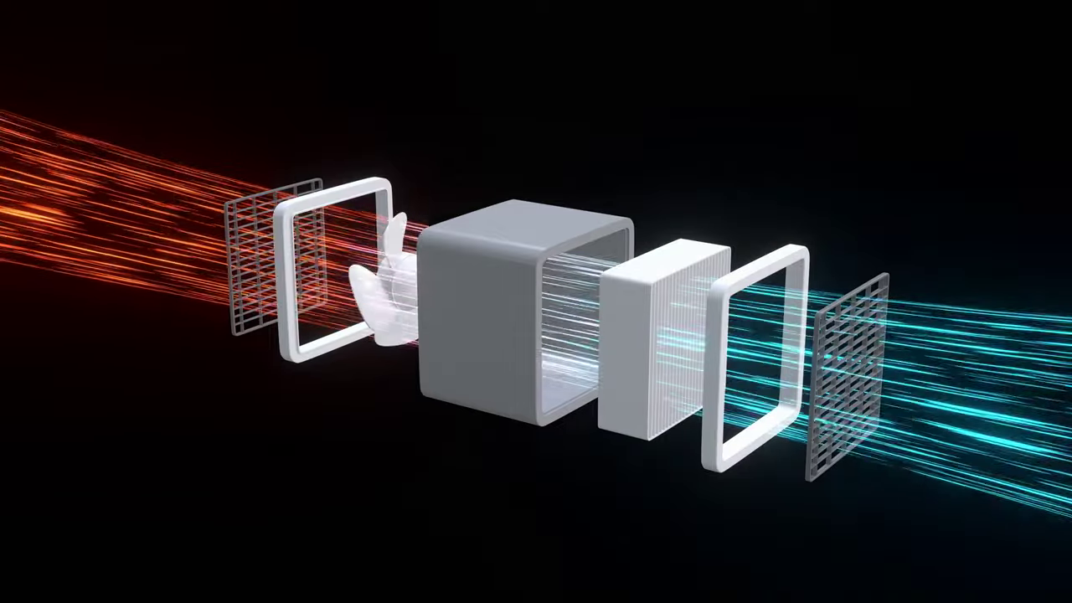